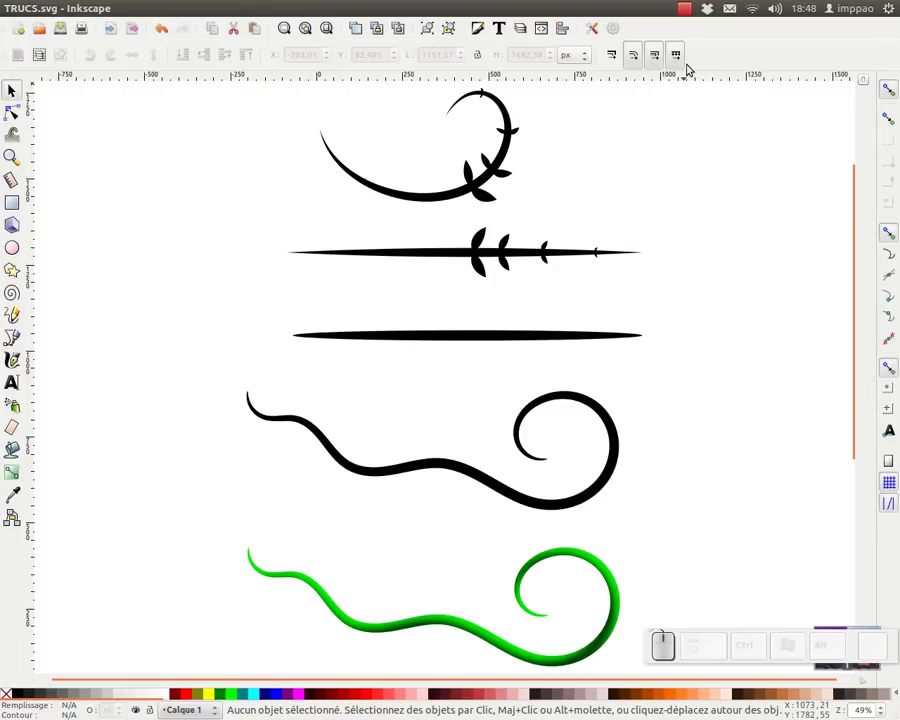
- Start a new blank document from File > New, leaving the example drawing untouched
click(725, 232)
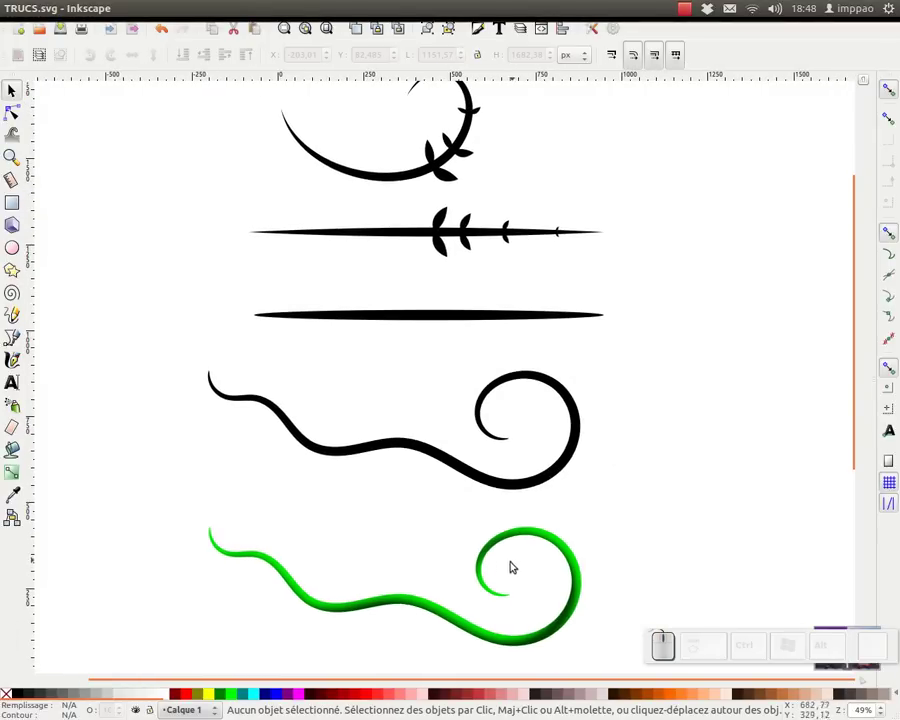
click(502, 567)
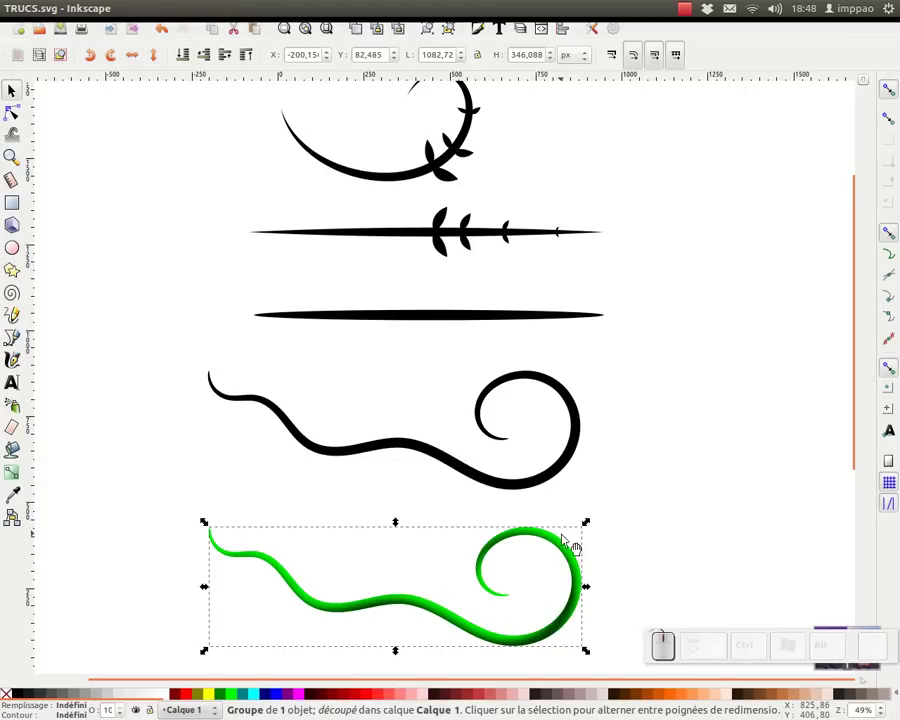
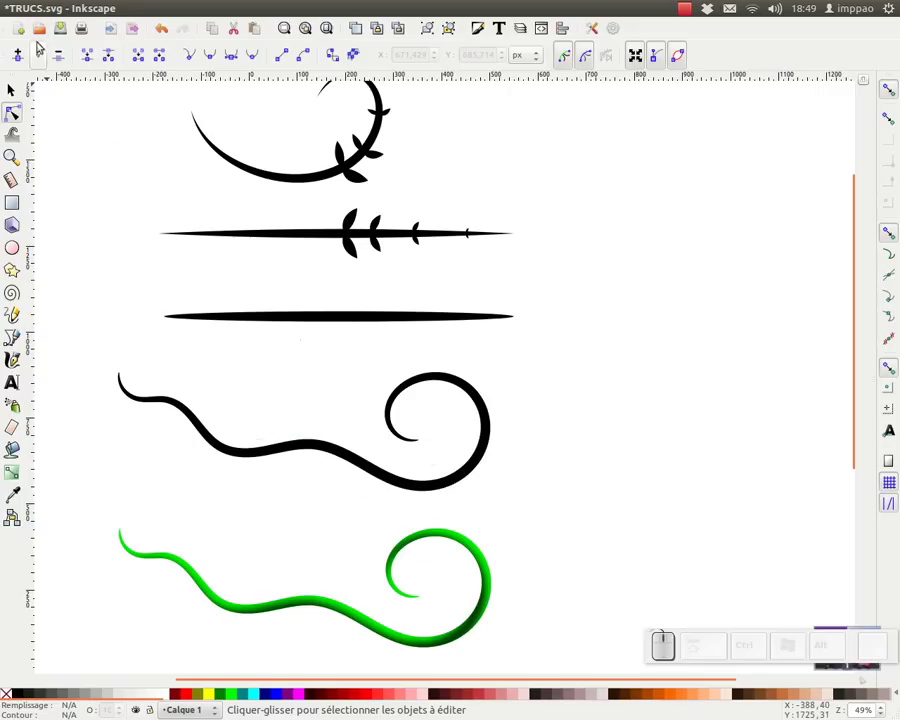
click(18, 28)
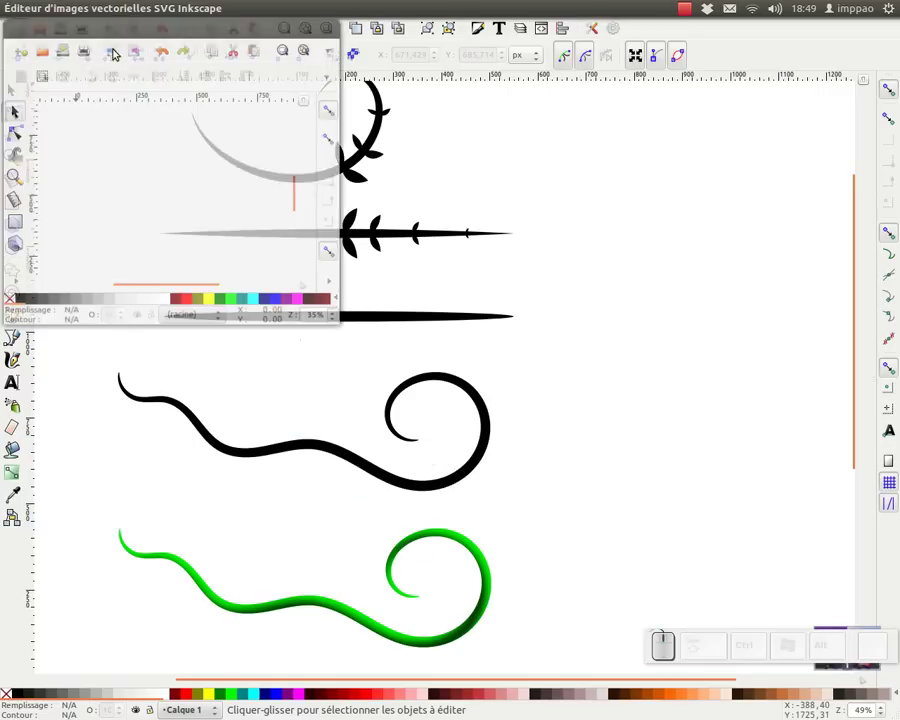
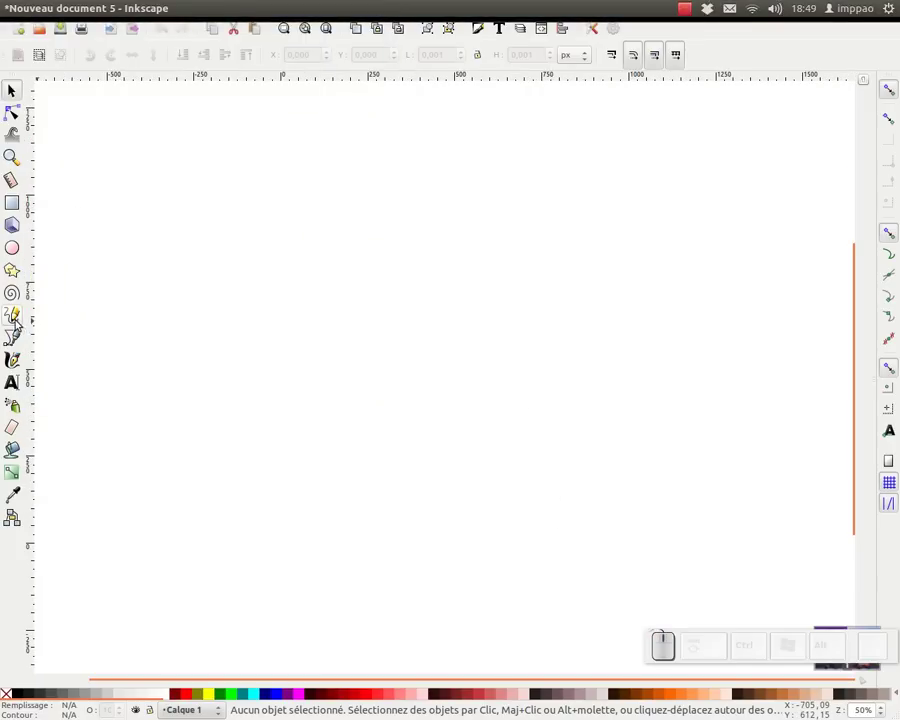
- Draw a long wavy freehand curve ending in a curl with the Pencil in Spiro mode and Ellipse shape
click(21, 321)
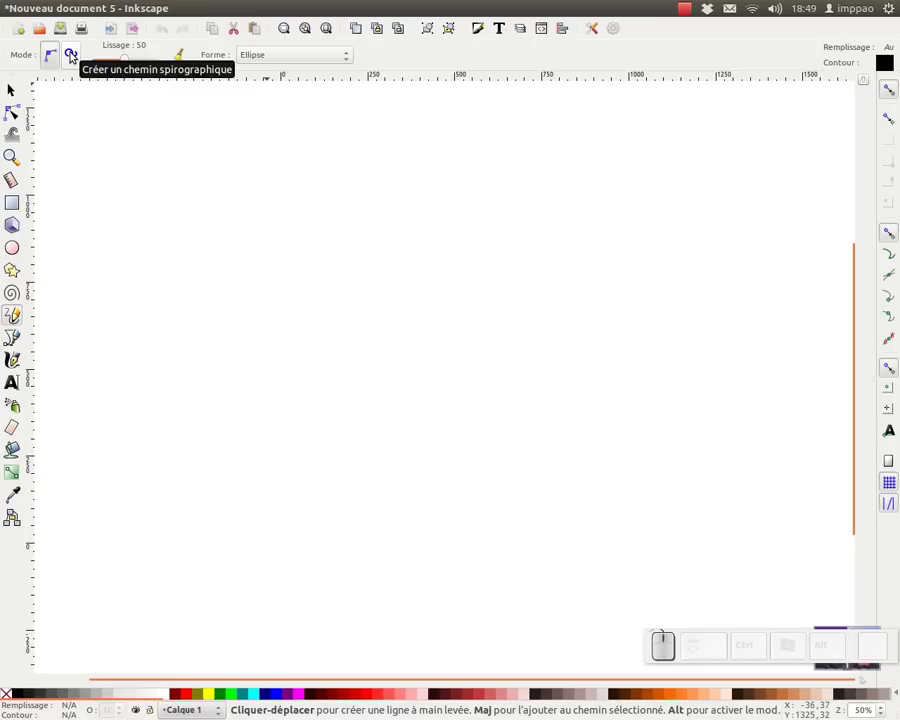
click(72, 53)
drag(151, 333, 483, 457)
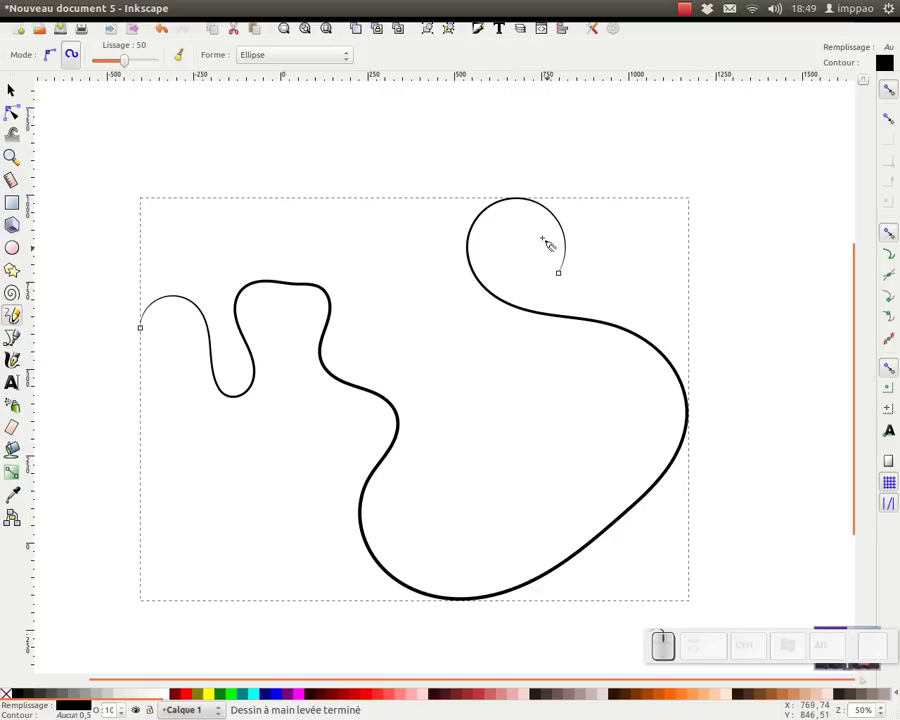
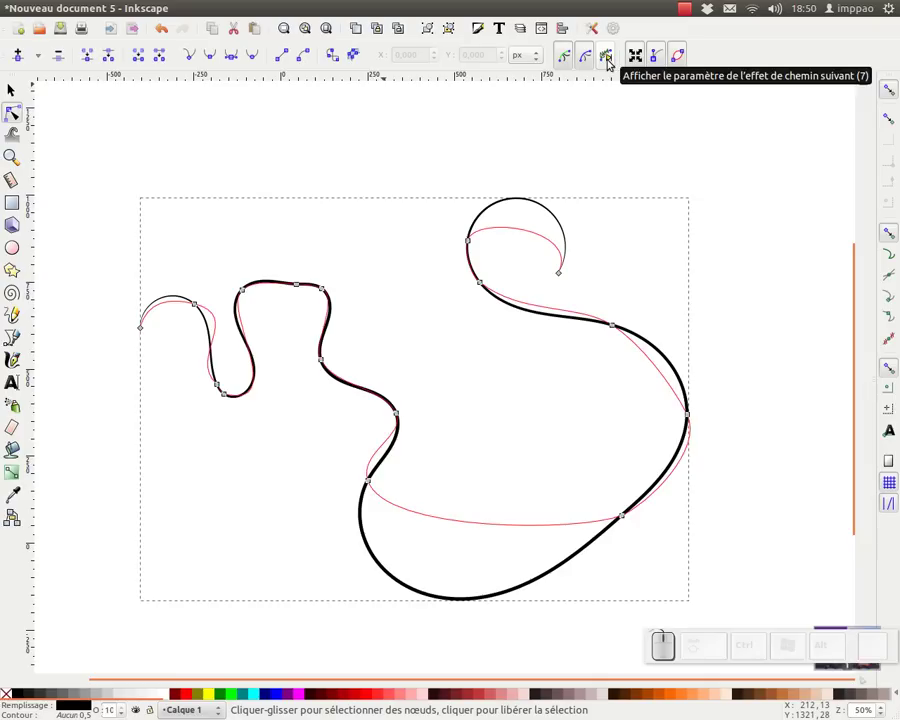
- Drag the path effect's width knot to thicken the curve into a solid tapered black band
click(613, 61)
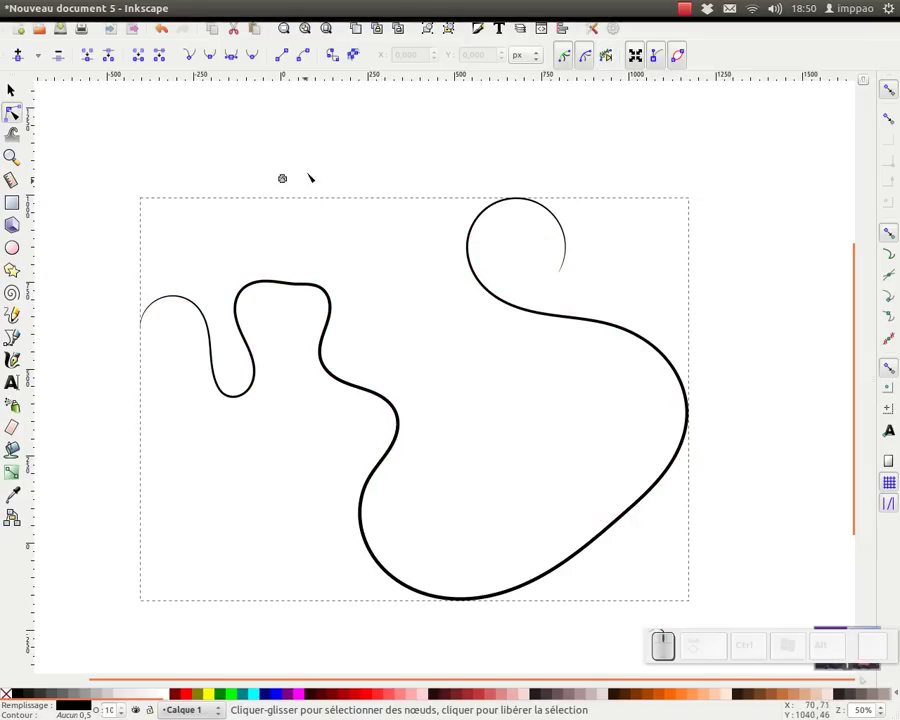
drag(260, 160, 297, 202)
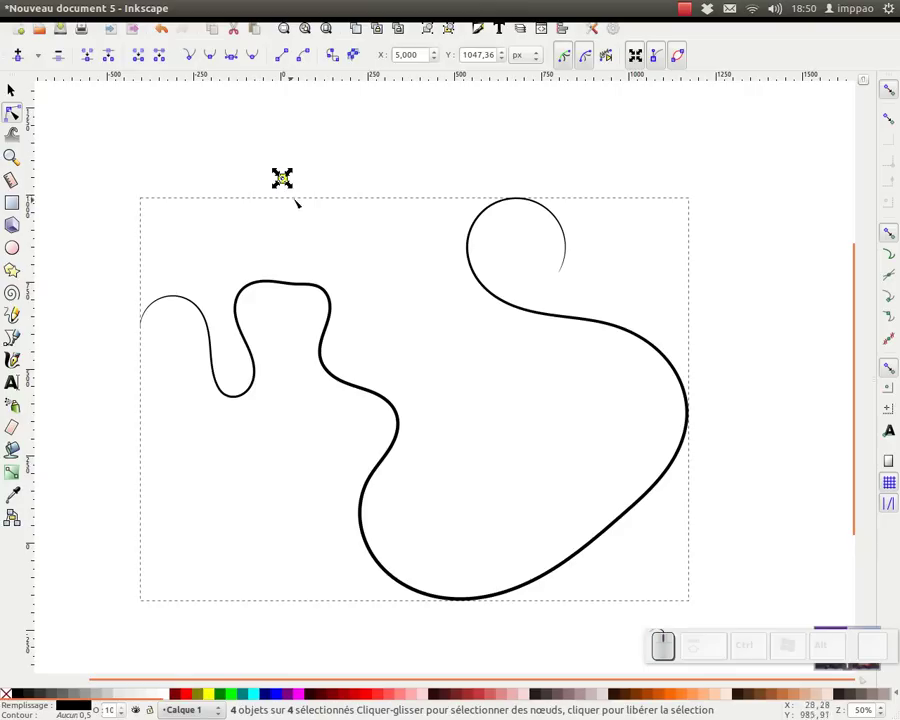
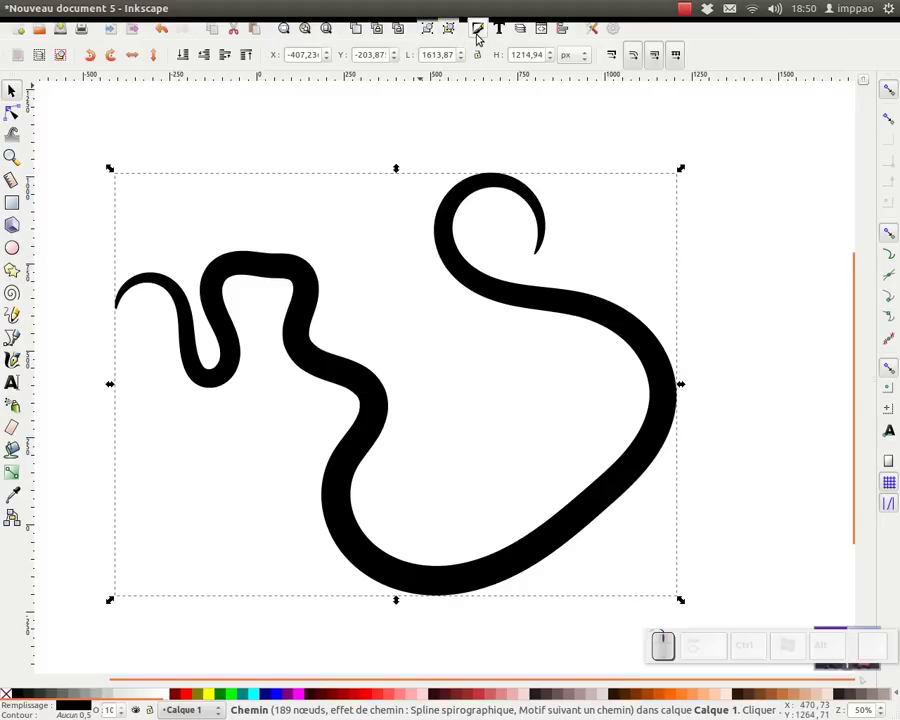
- Unset the band's fill in Fill and Stroke so it inherits colour, then deselect and zoom out
click(483, 36)
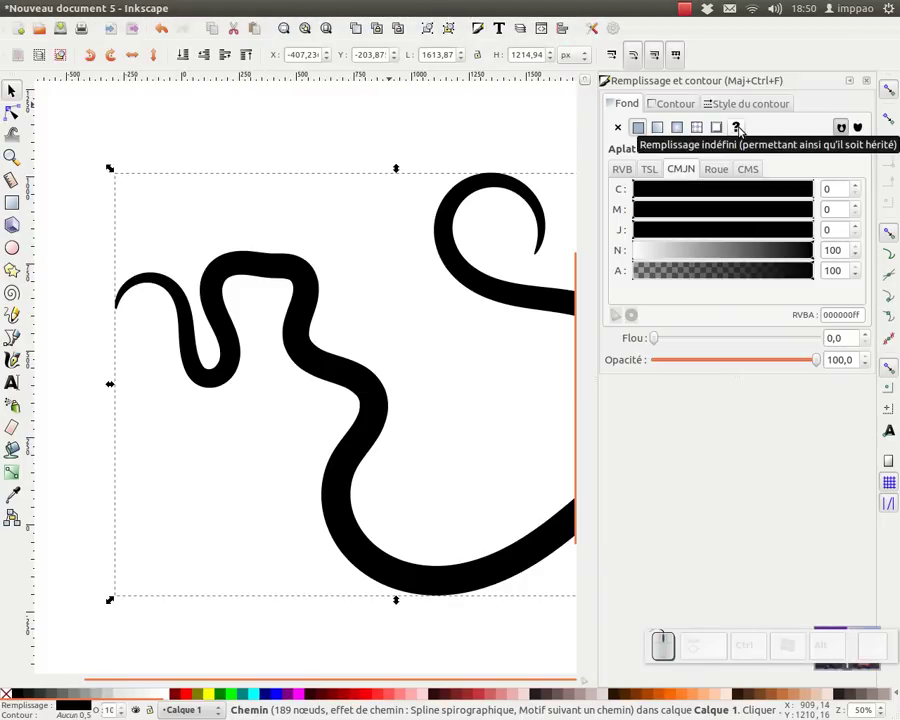
click(742, 121)
click(408, 130)
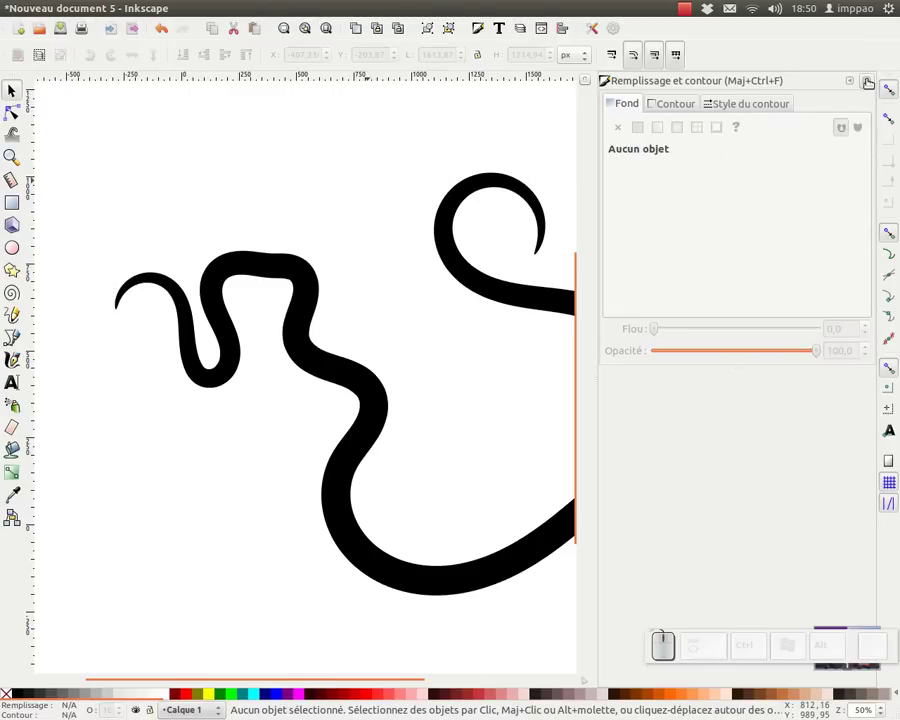
drag(875, 82, 690, 218)
key(KP_Subtract)
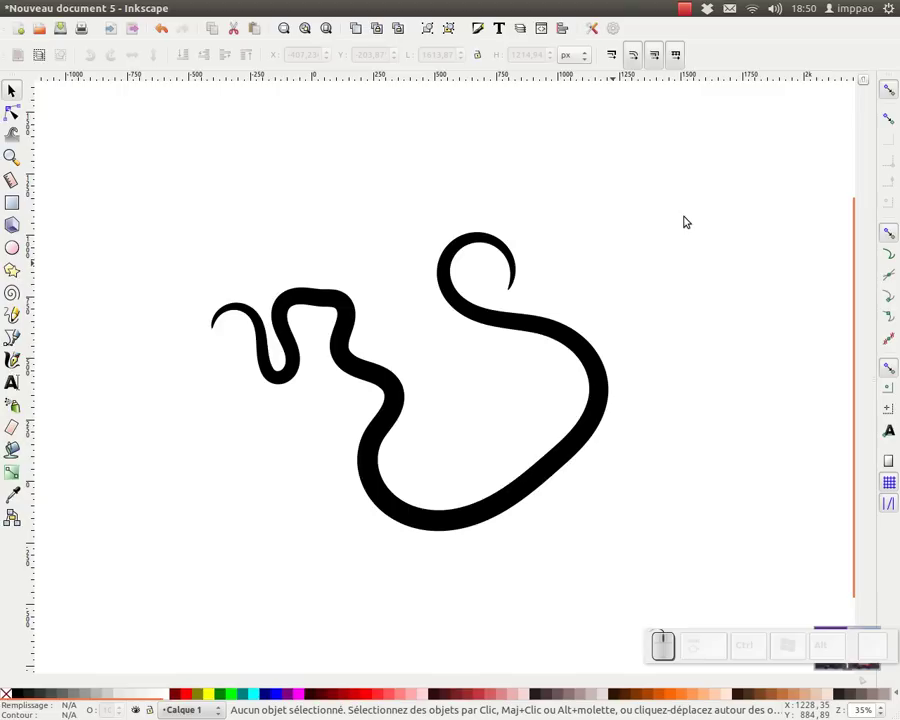
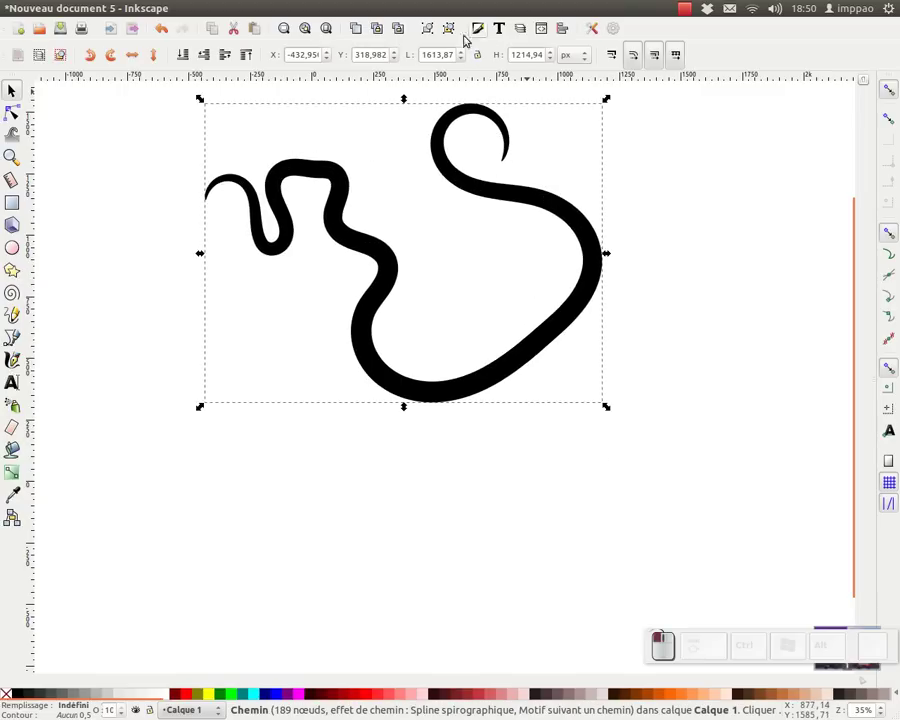
- Group the thick curve with Ctrl+G
key(ctrl+g)
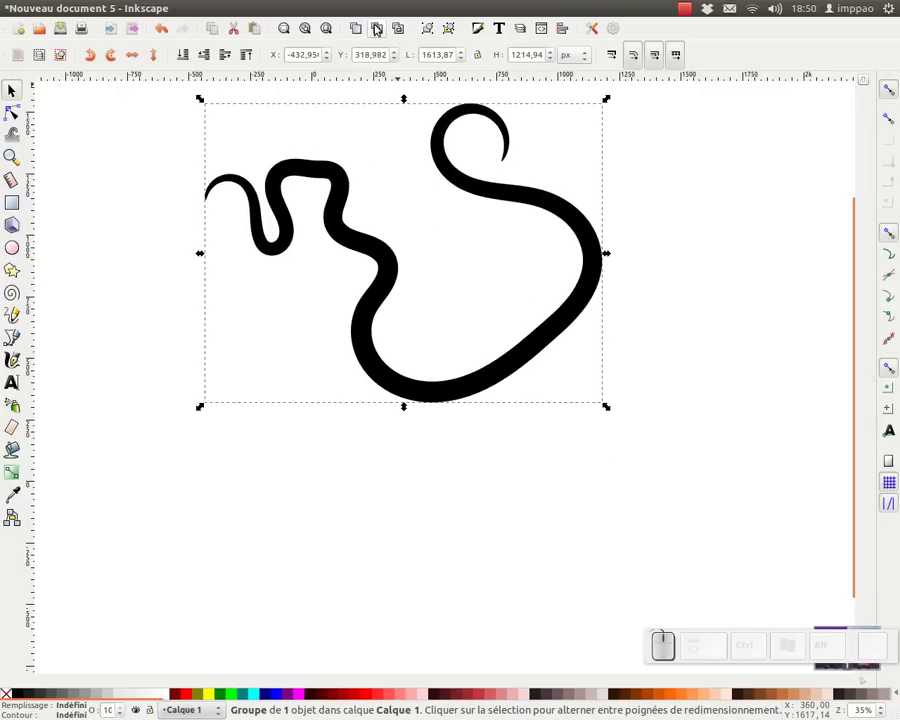
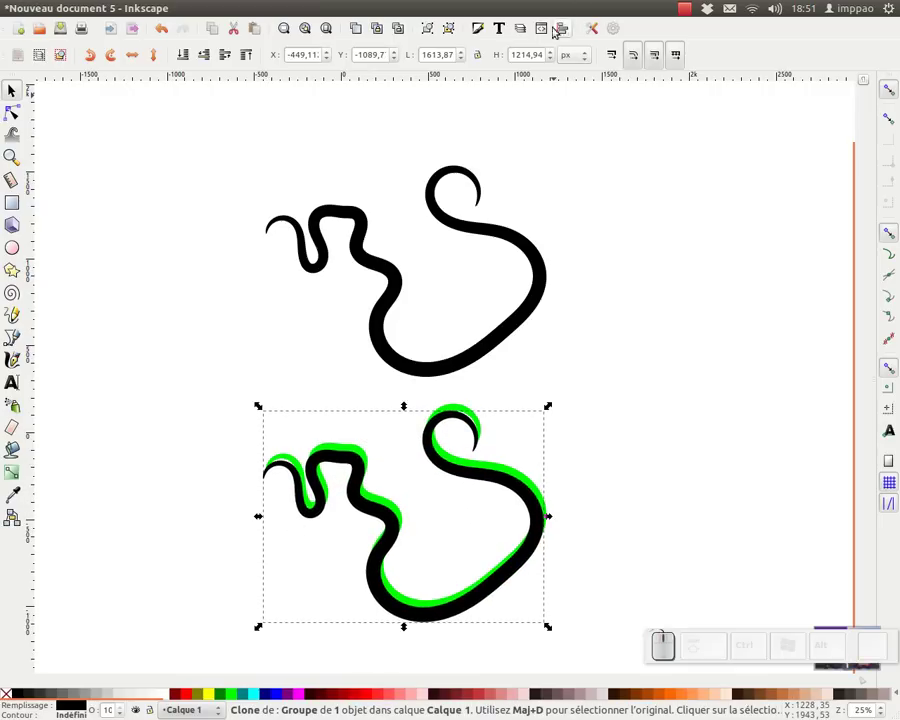
- Give the lower copy a blur of 4 in Fill and Stroke, then clone a crisp copy above it
click(487, 31)
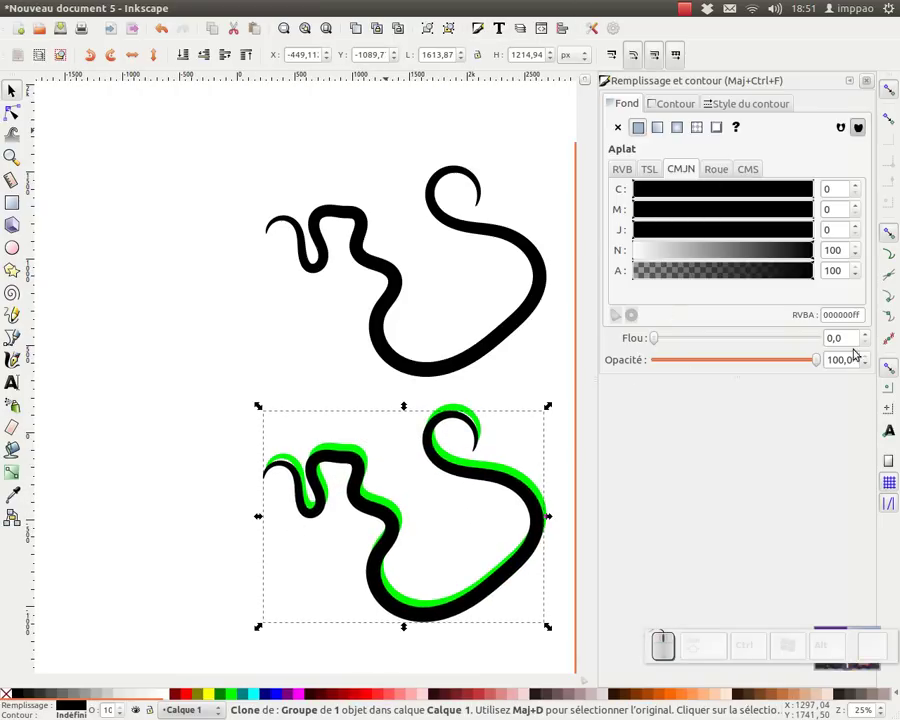
click(846, 334)
key(KP_5)
key(KP_Enter)
click(842, 335)
key(KP_4)
key(KP_Enter)
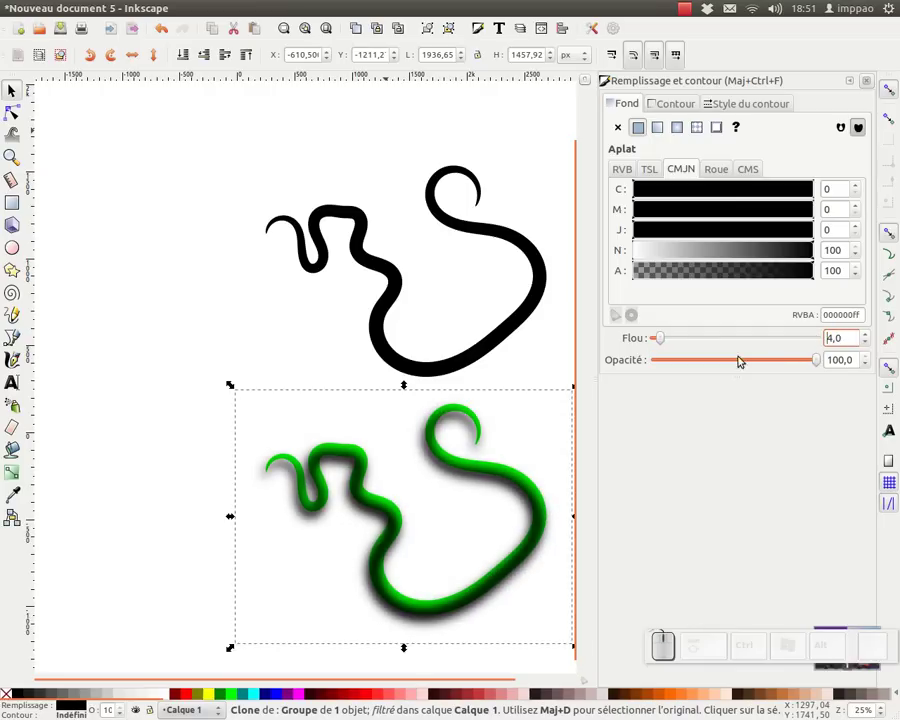
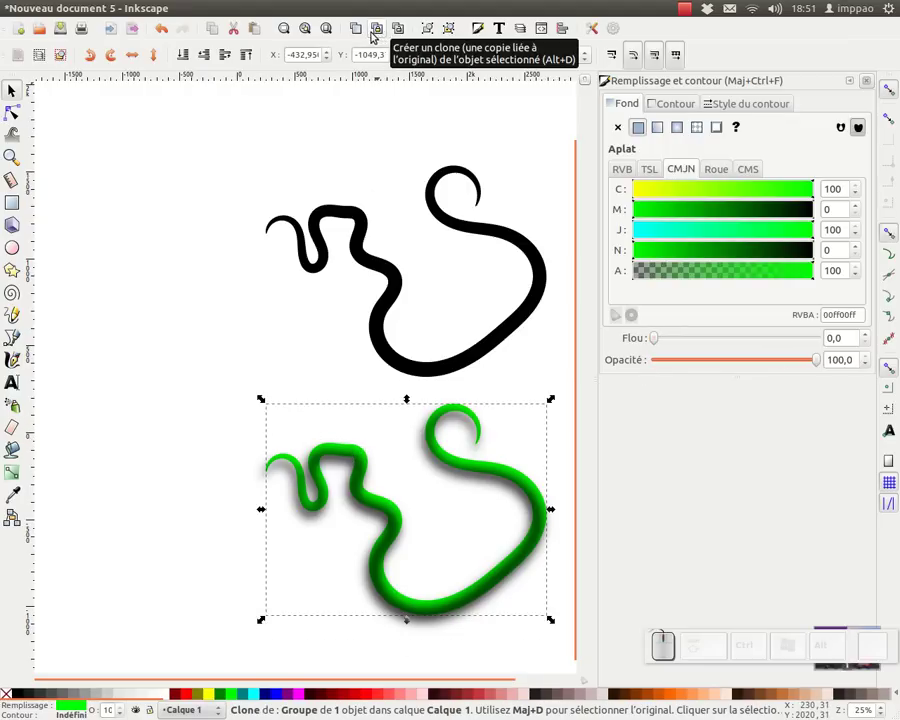
click(364, 32)
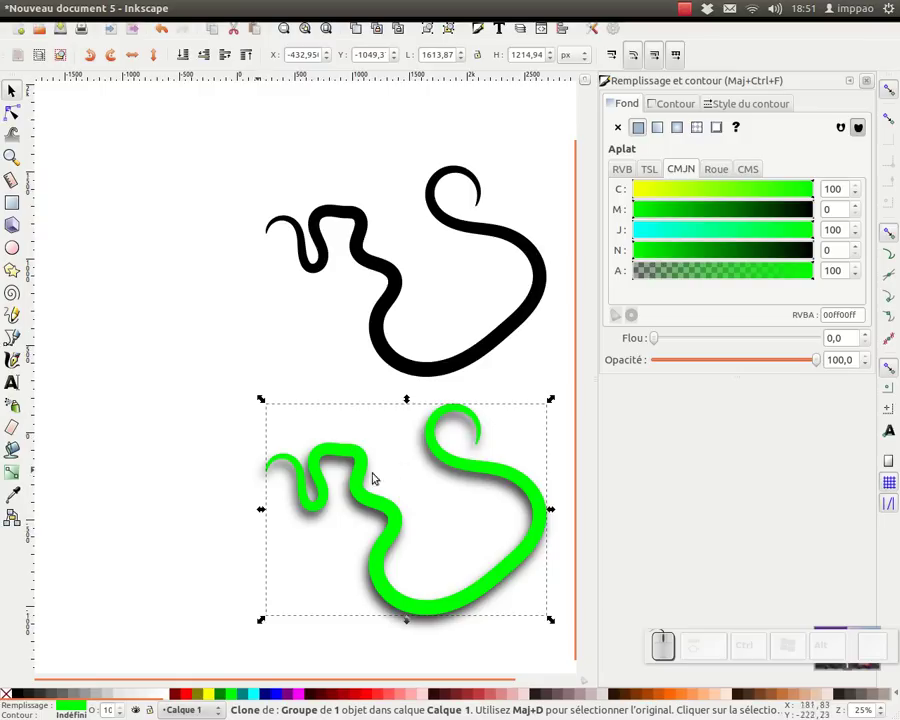
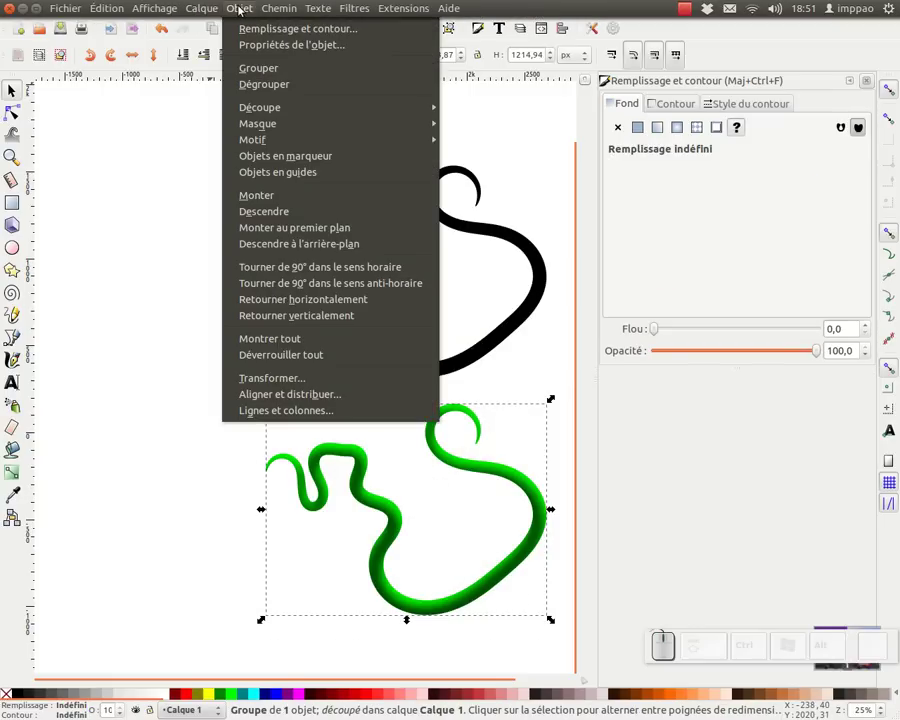
- Select the green copy together with the black curve for node editing
click(148, 232)
click(872, 81)
click(630, 338)
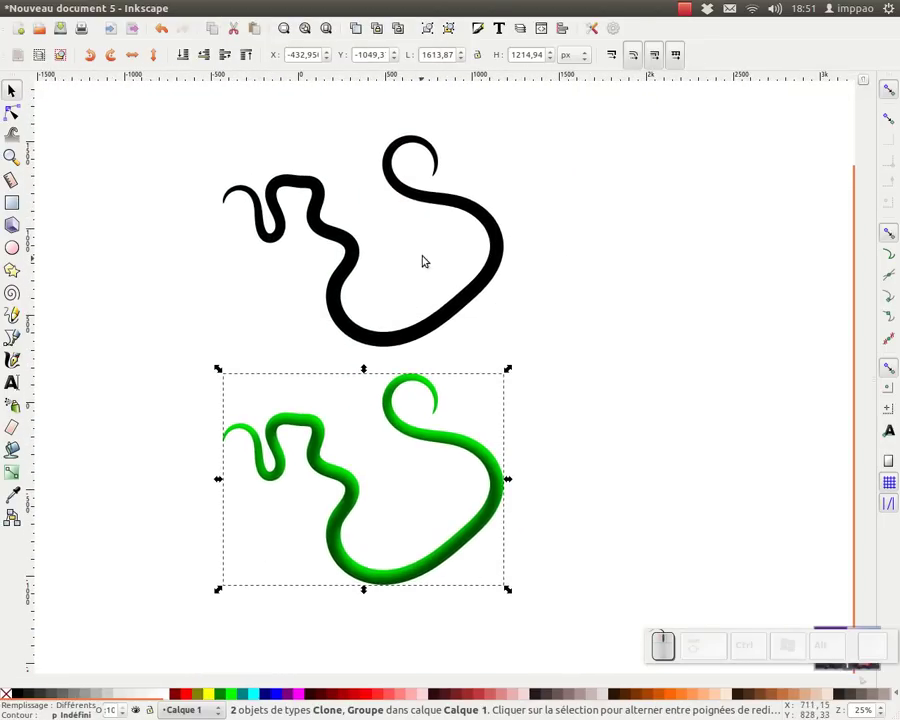
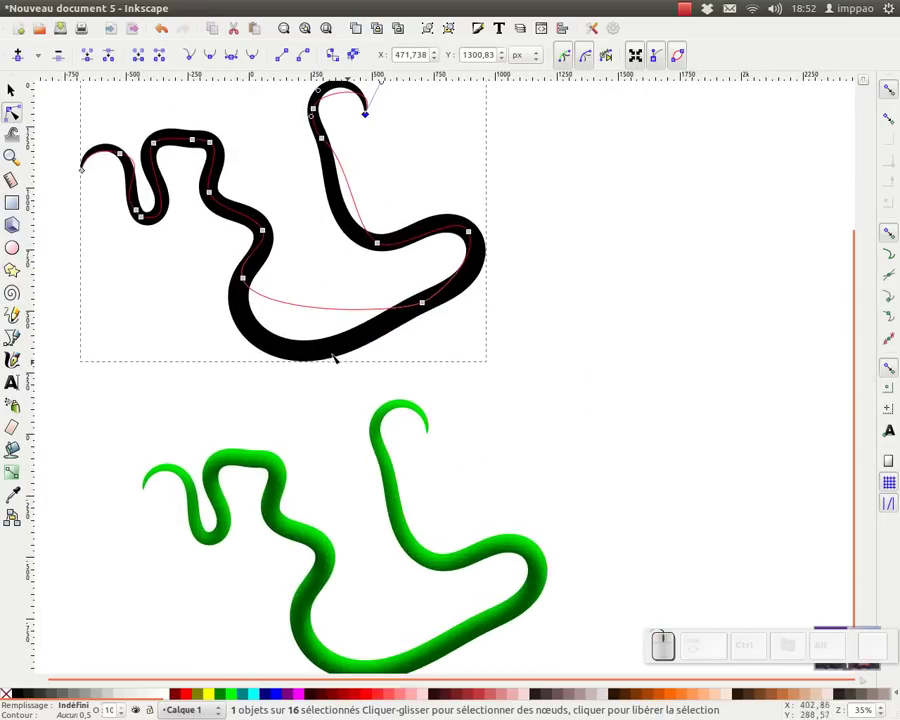
- Zoom out to see both curves and switch to the Pencil for a new line
key(KP_Subtract)
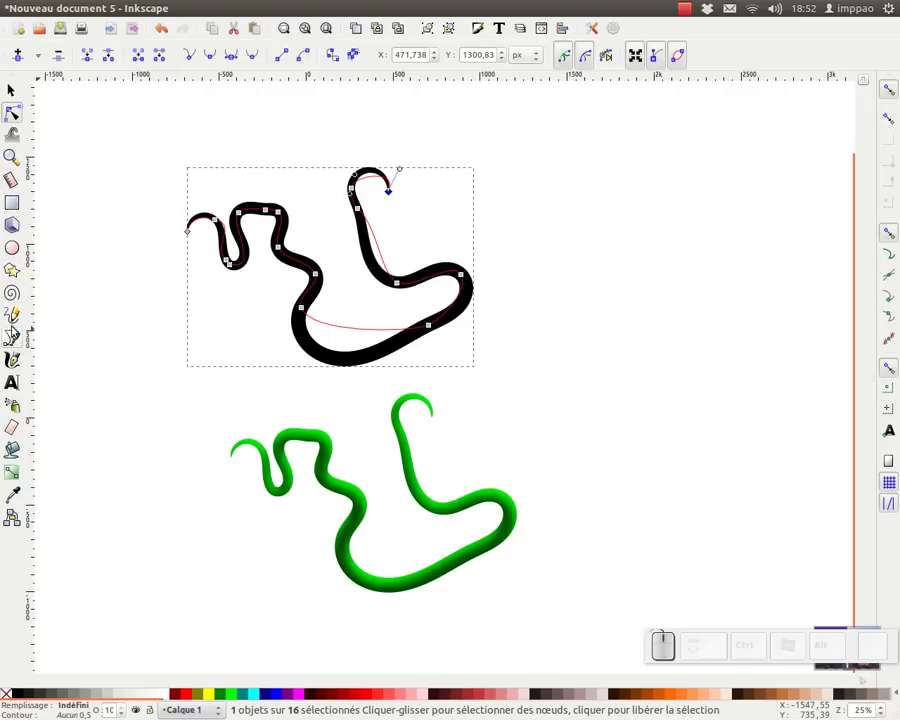
click(13, 315)
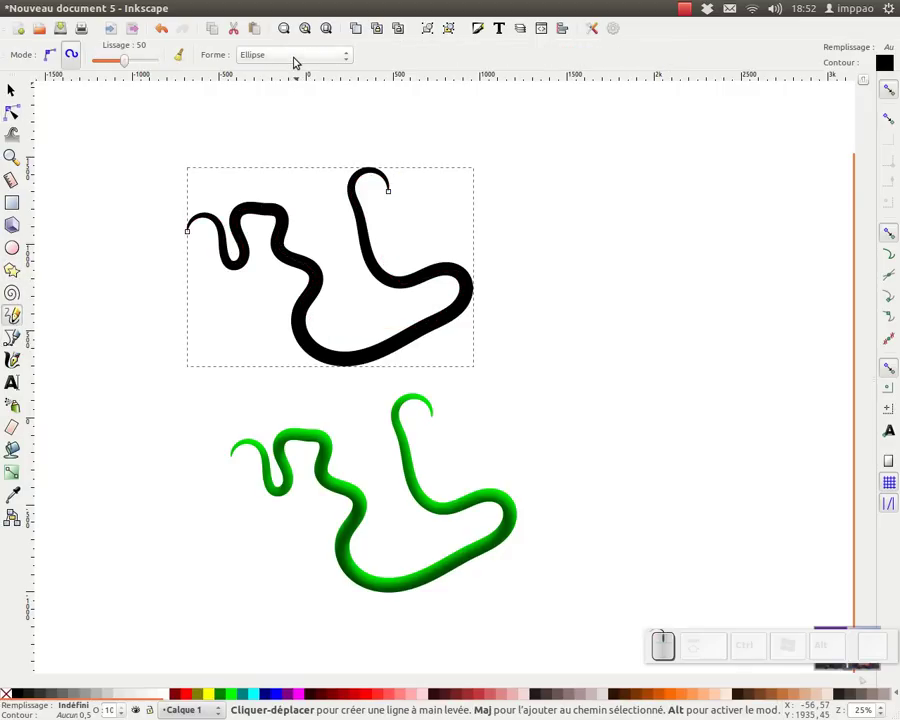
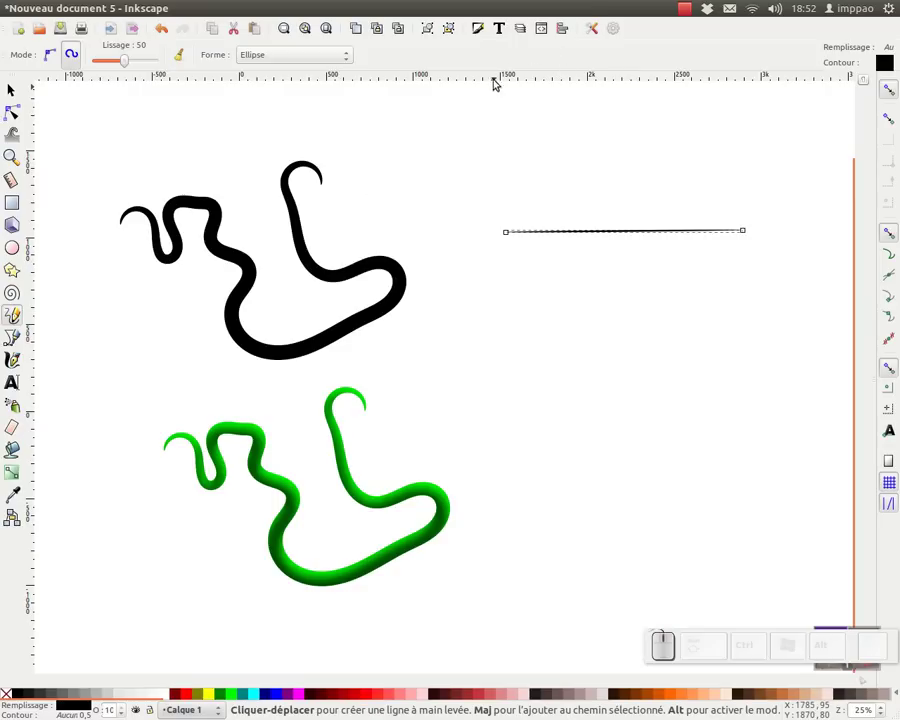
- With the Node tool, drag the straight line's width knot into a long tapered black spindle
key(F2)
click(605, 55)
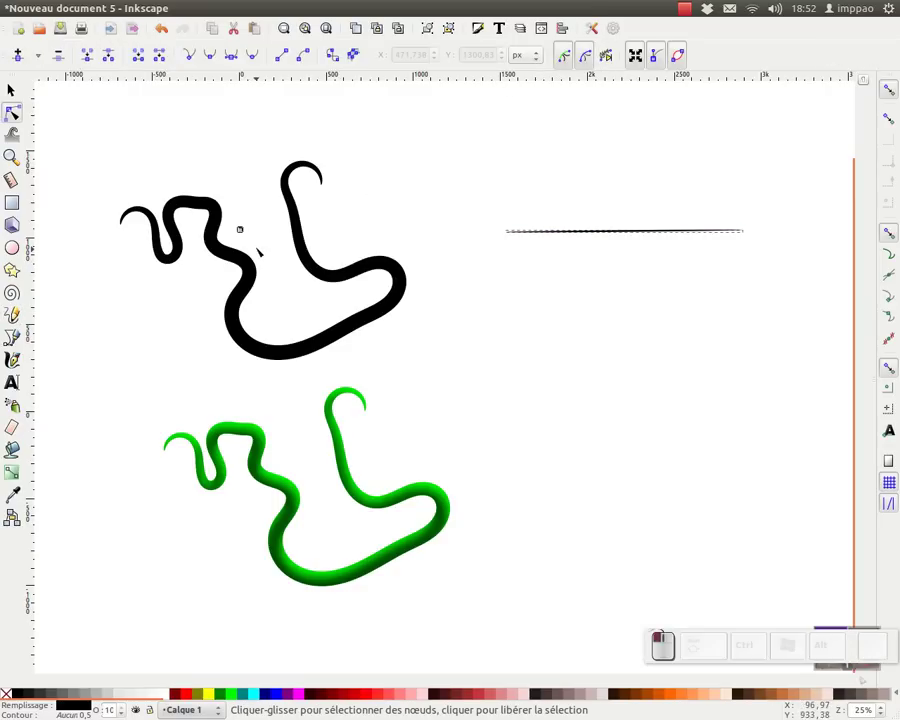
click(231, 228)
drag(248, 239, 760, 300)
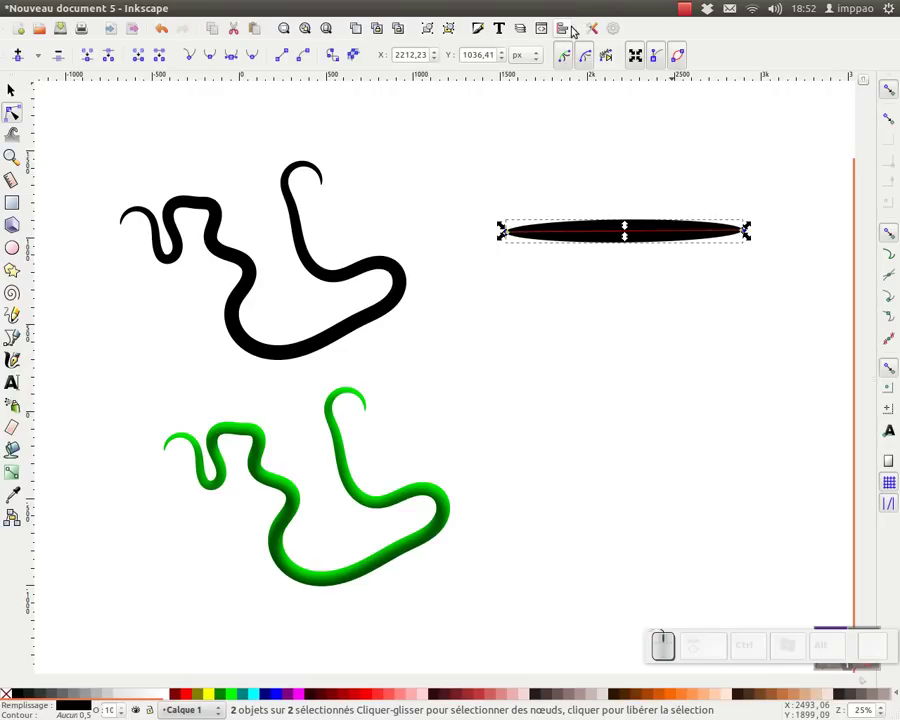
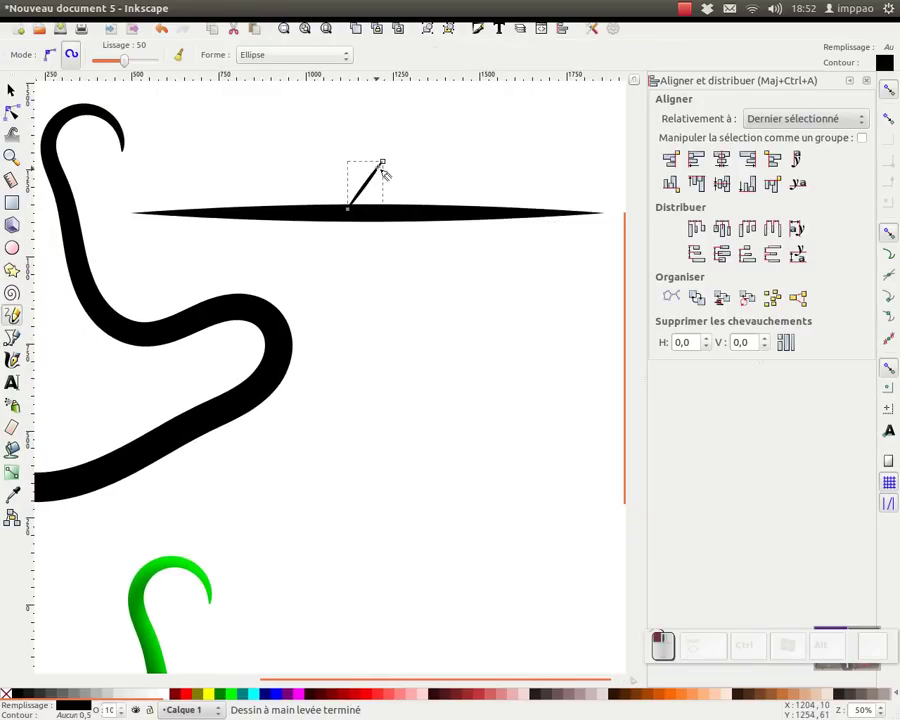
- Undo twice and select a node of the leaf outline above the spindle to reshape it
key(ctrl+z)
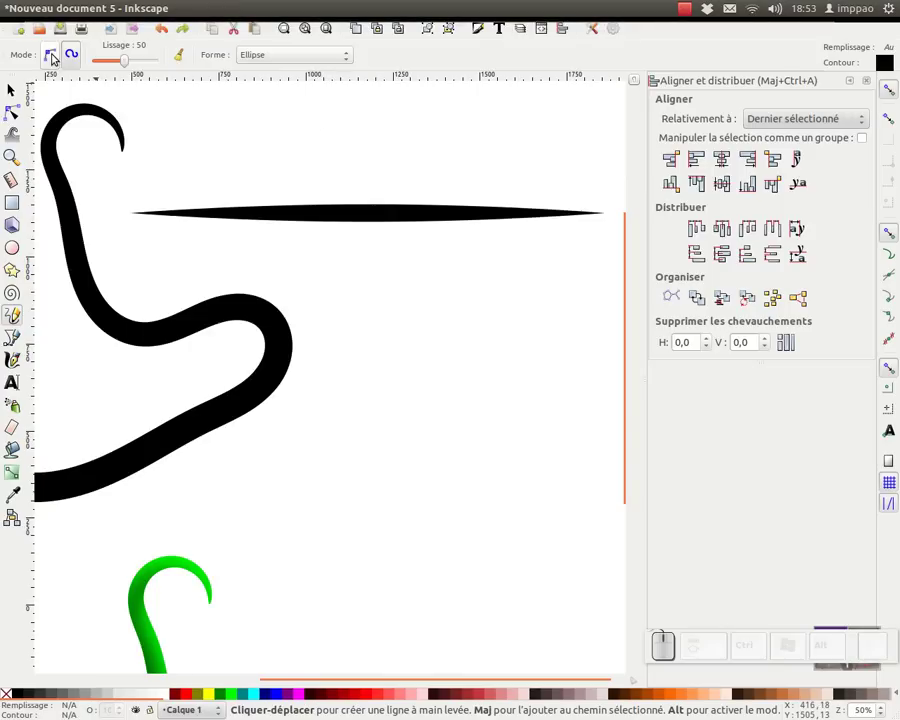
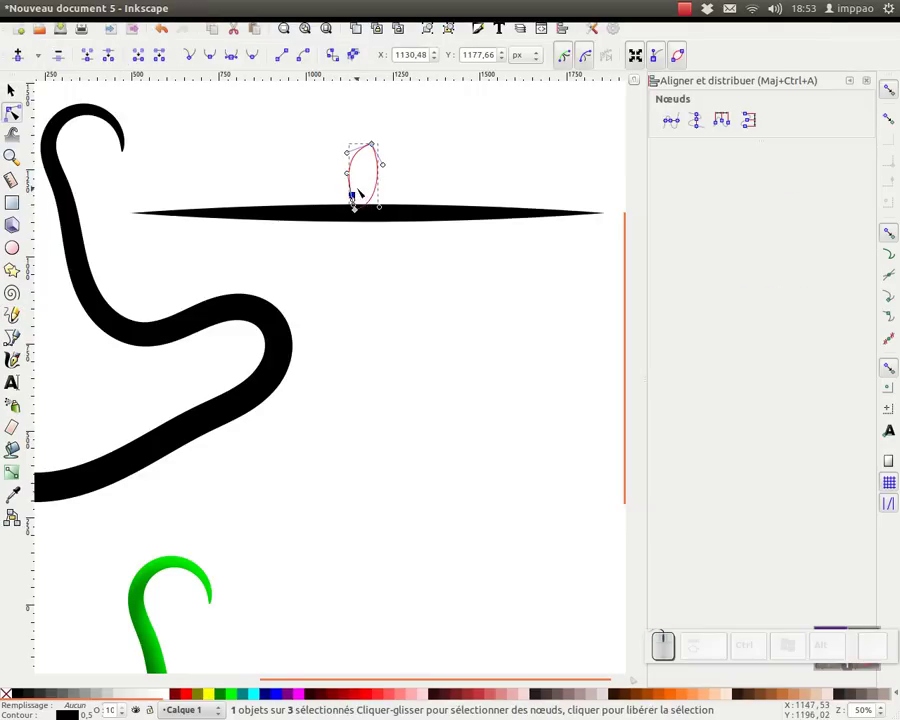
key(ctrl+z)
click(351, 187)
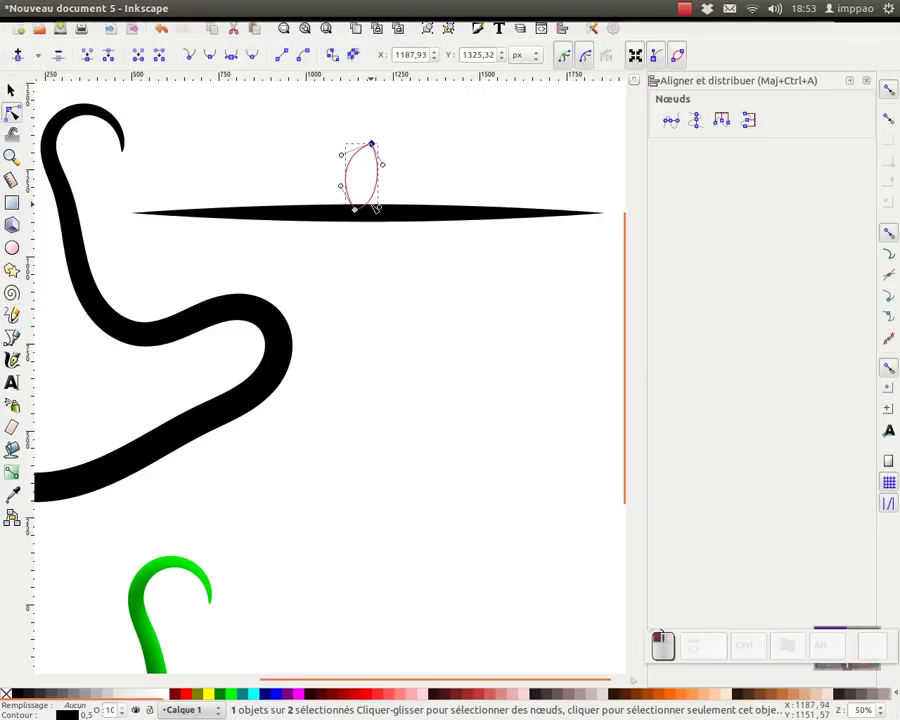
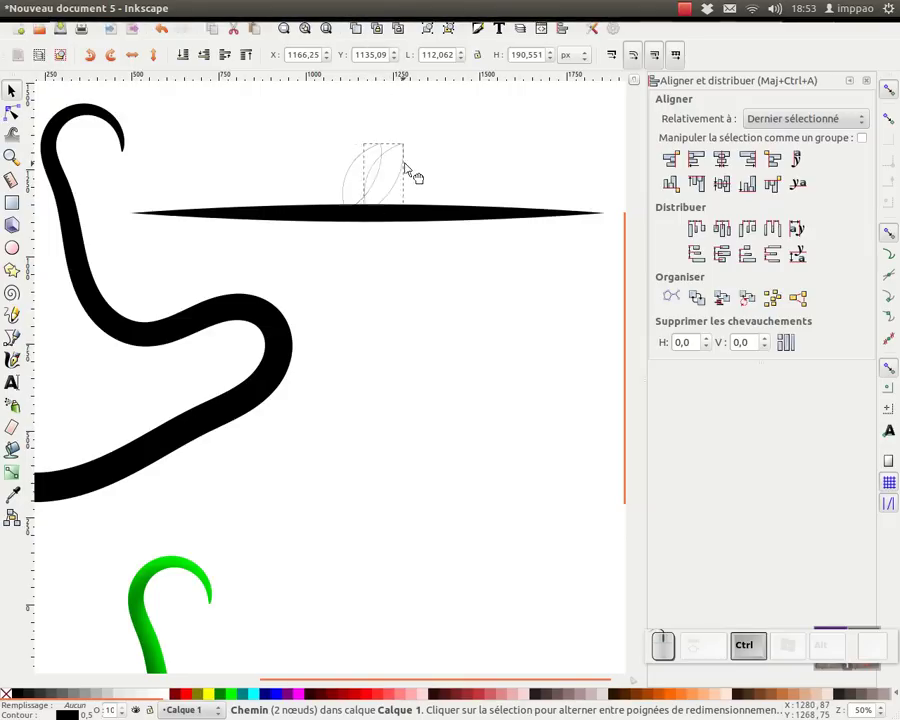
- Shrink the third leaf copy, select all three leaves and mirror duplicates below the line
click(451, 146)
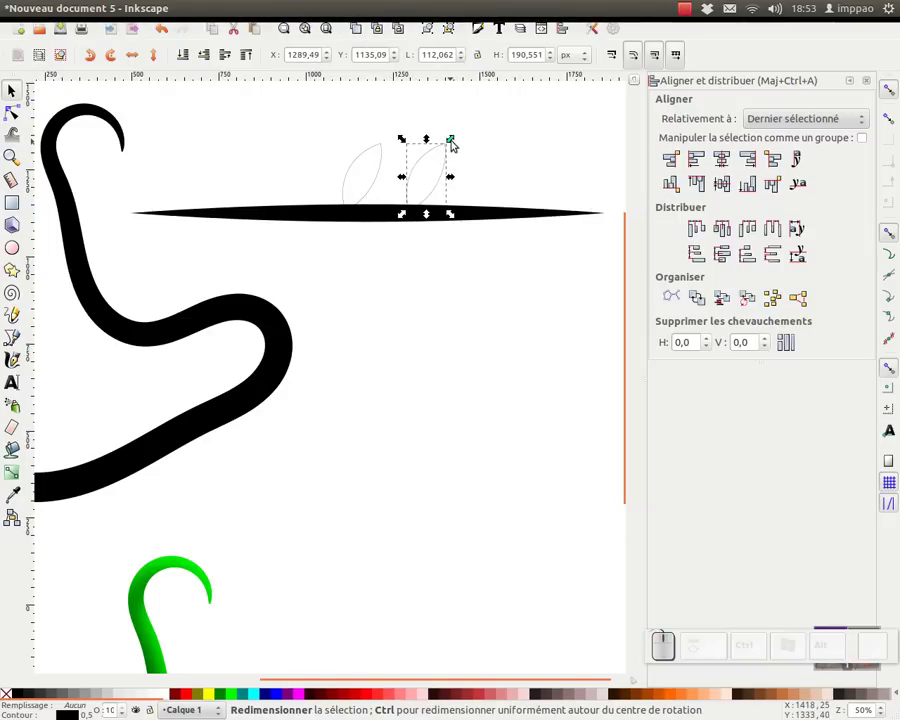
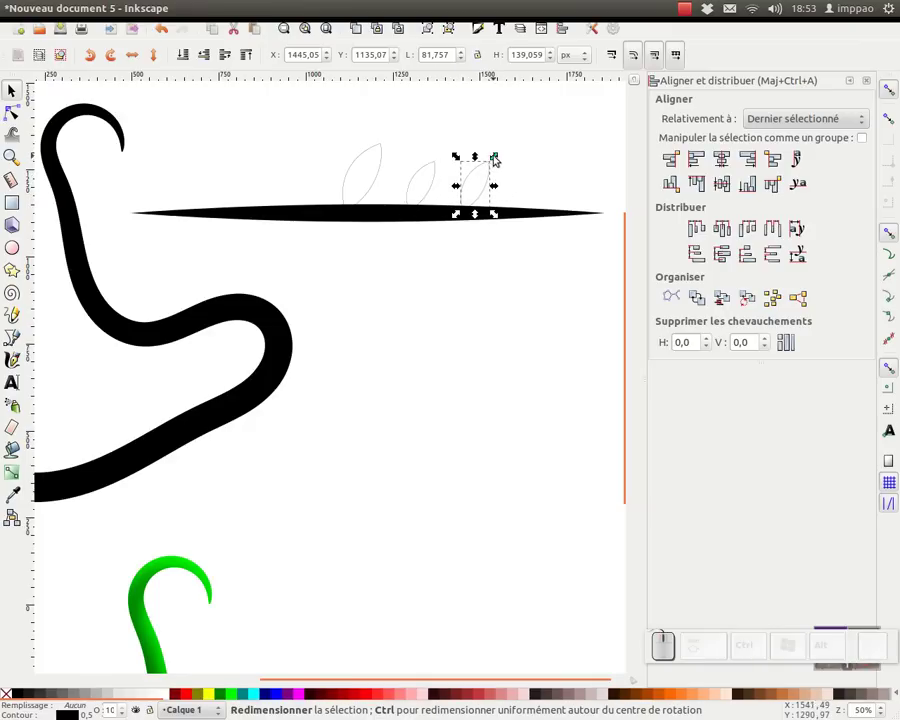
drag(500, 158, 394, 170)
click(534, 126)
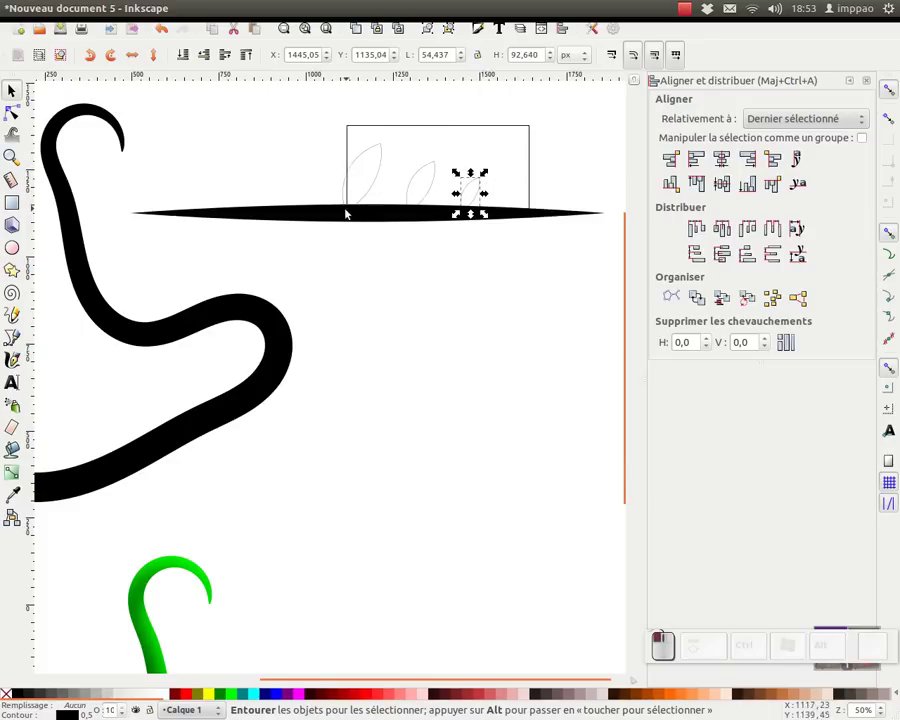
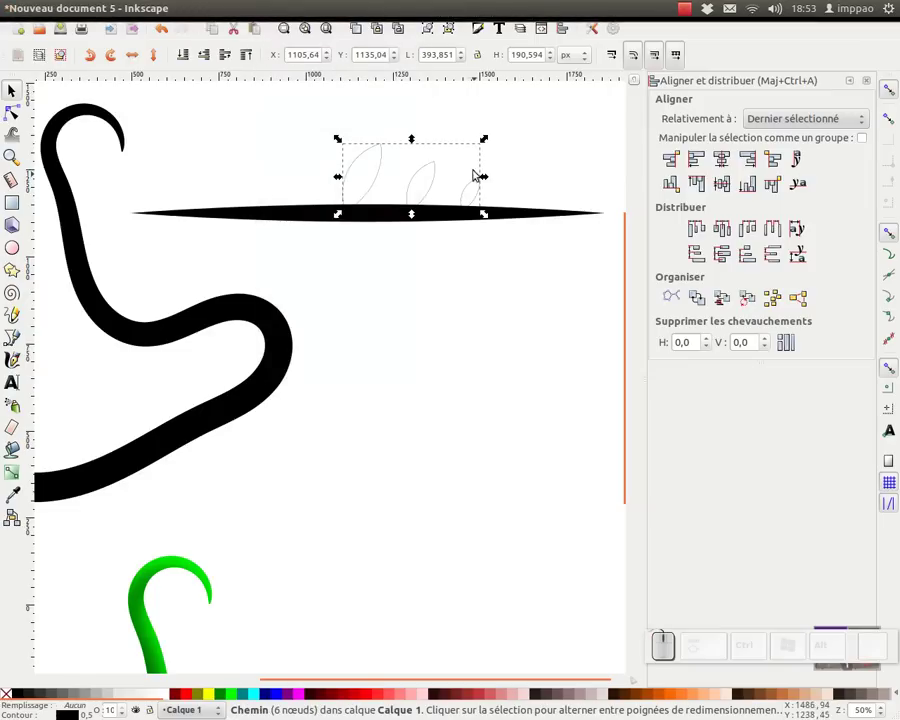
click(359, 30)
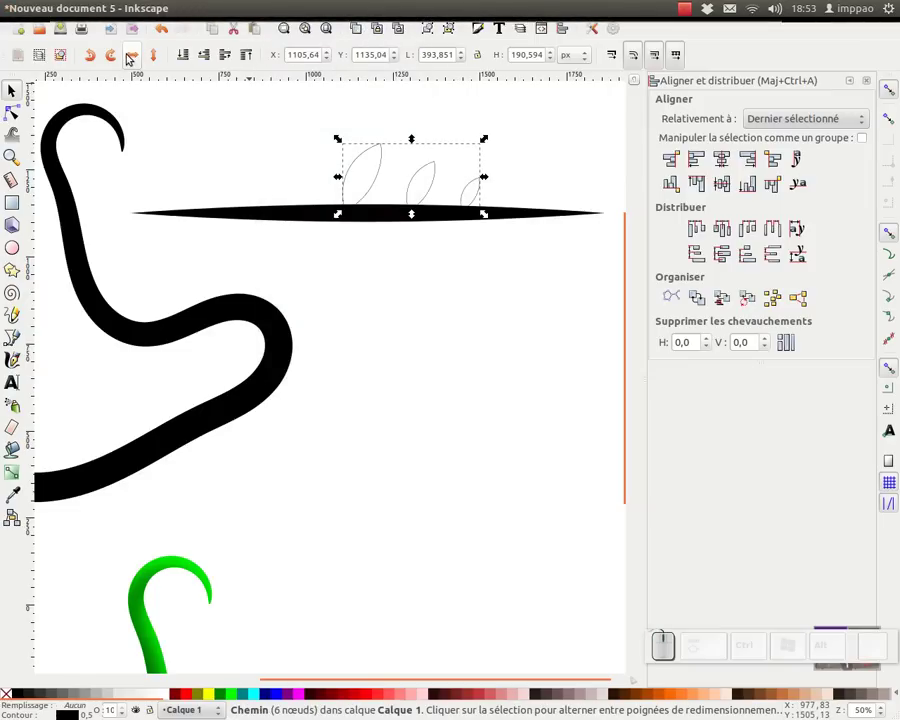
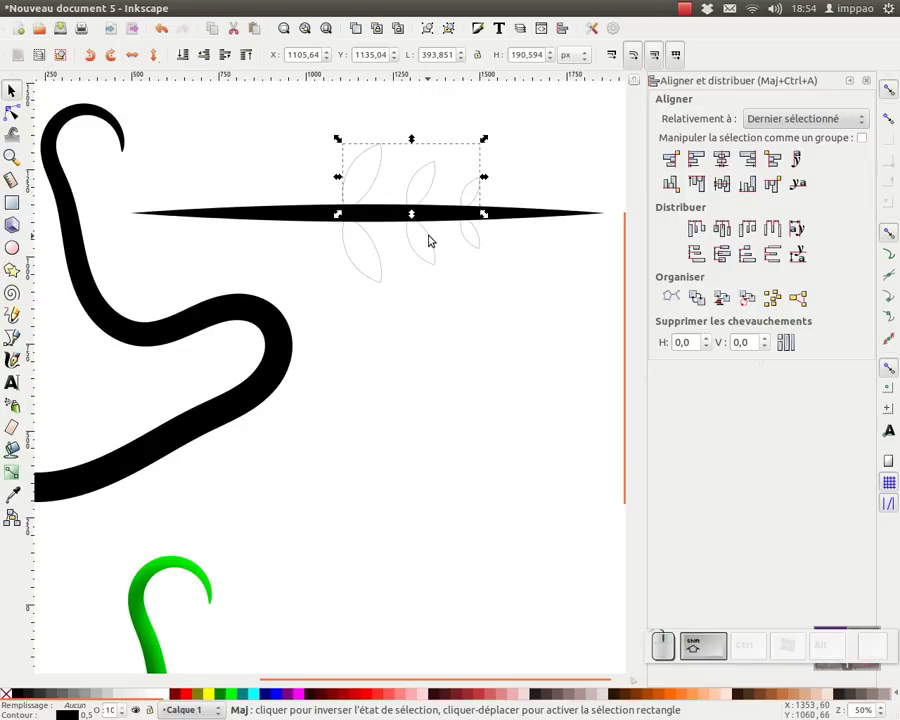
- Select upper and lower leaf groups and join them into one path with Ctrl+K
click(431, 236)
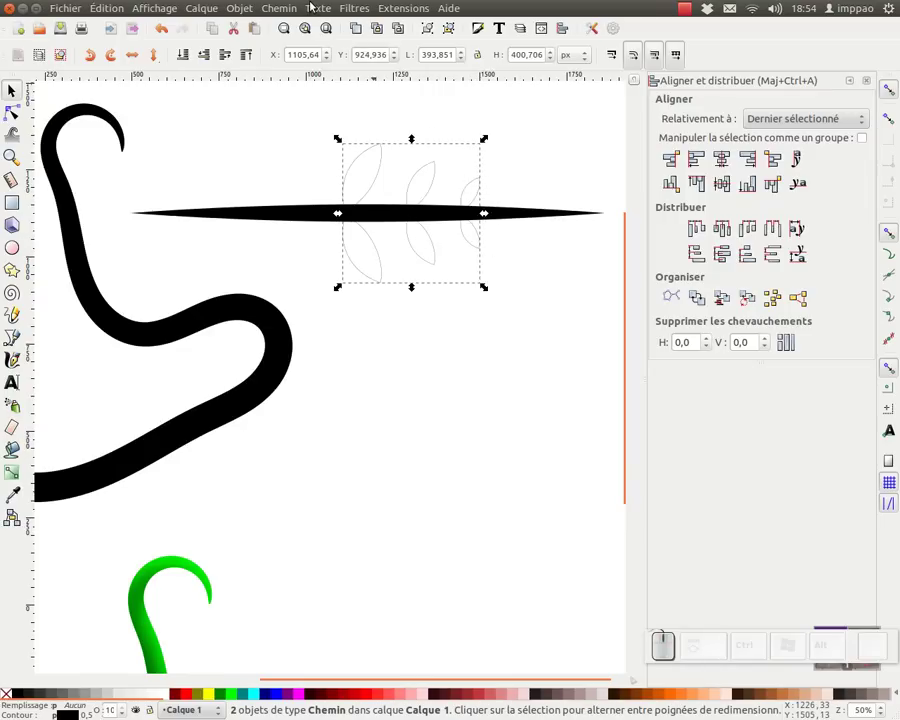
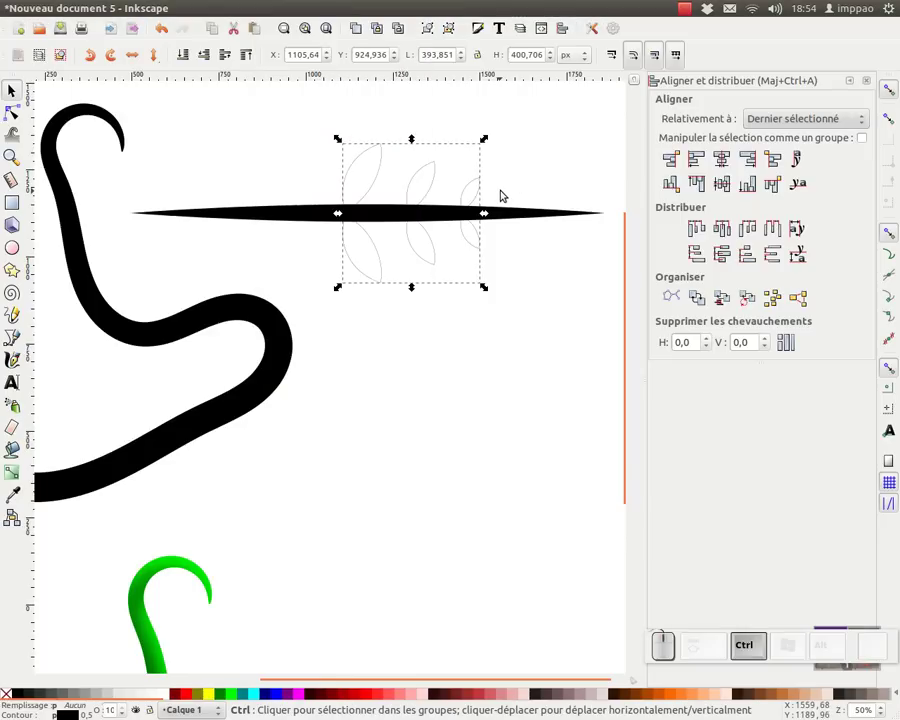
key(ctrl+k)
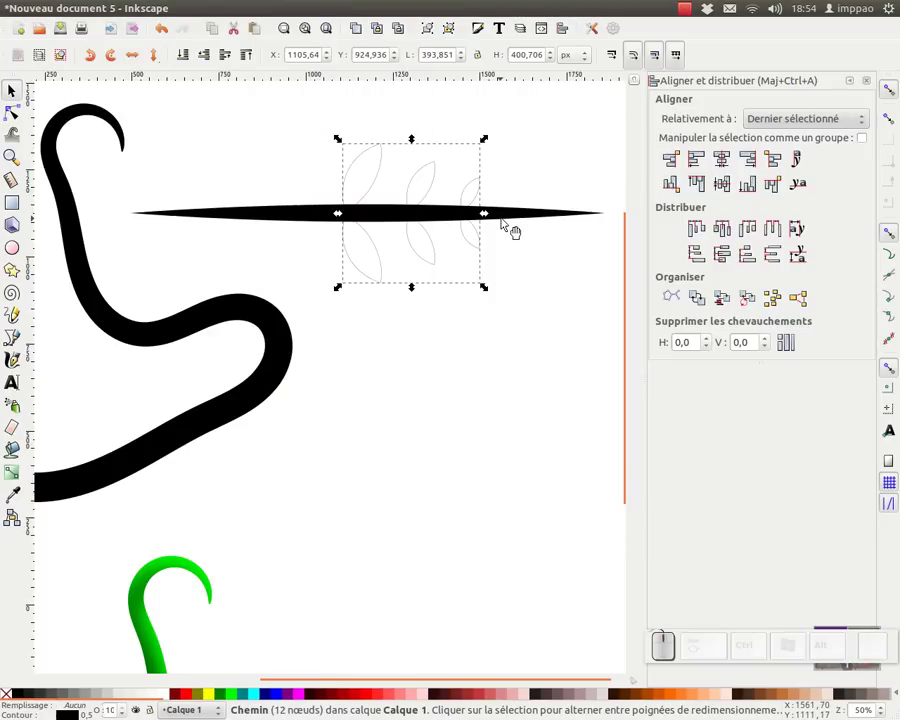
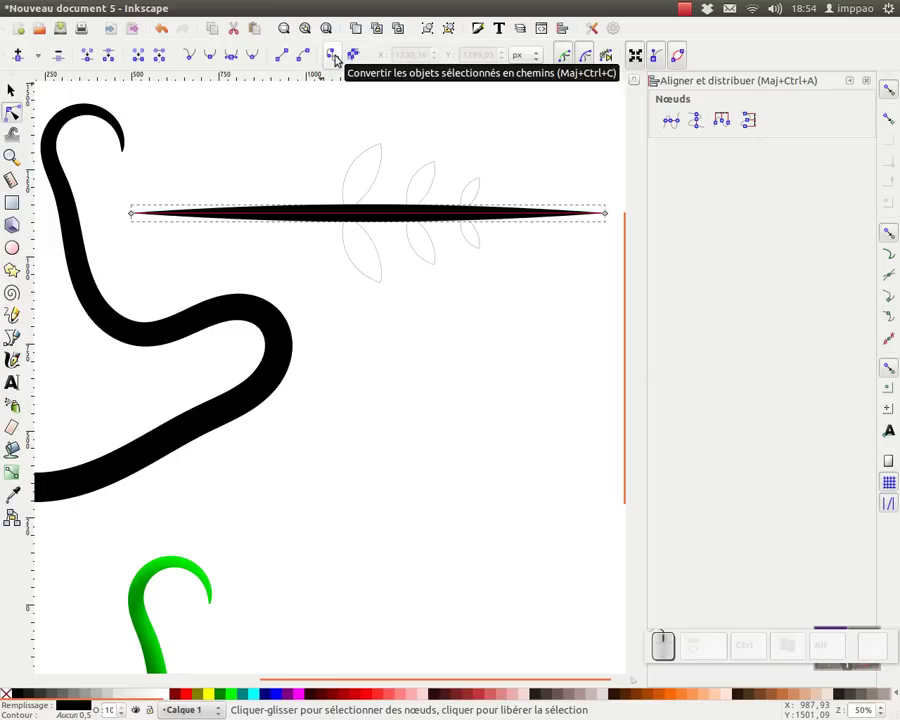
- Convert the tapered line to a path and union it with the leaves into one solid sprig
click(335, 56)
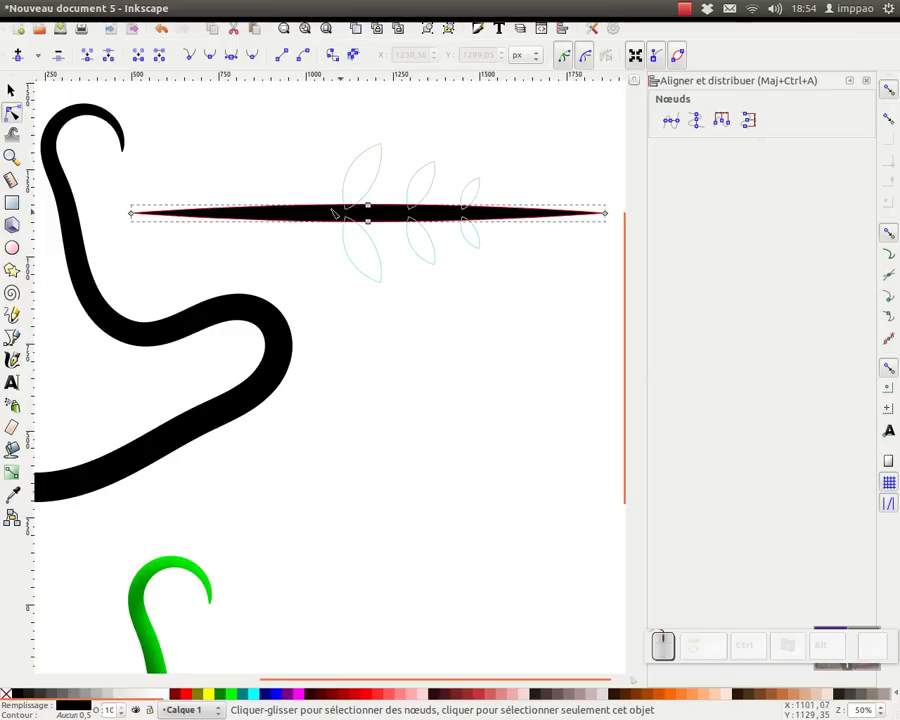
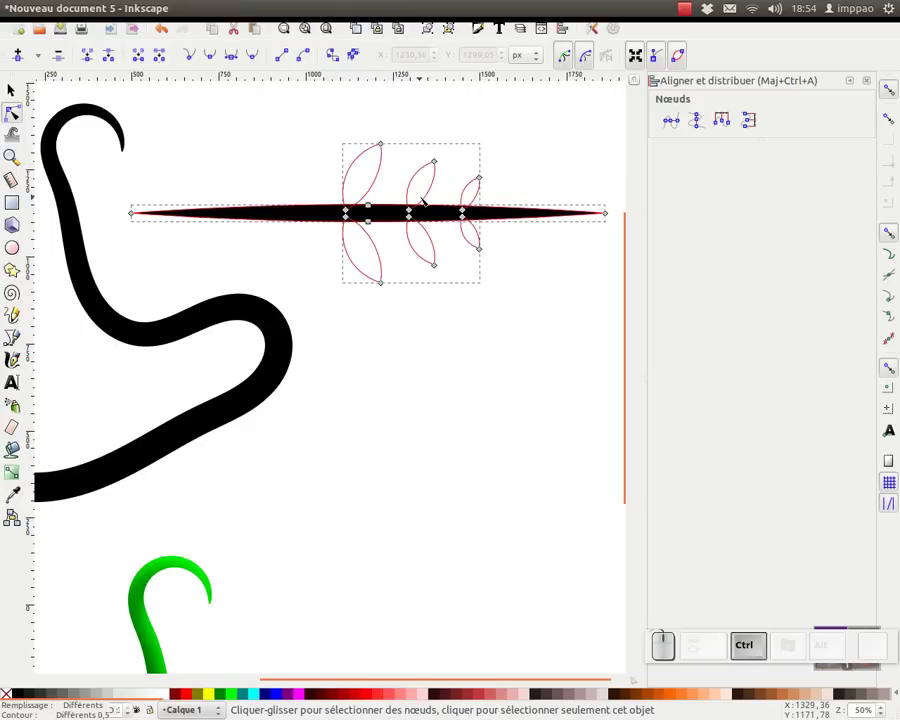
key(ctrl+k)
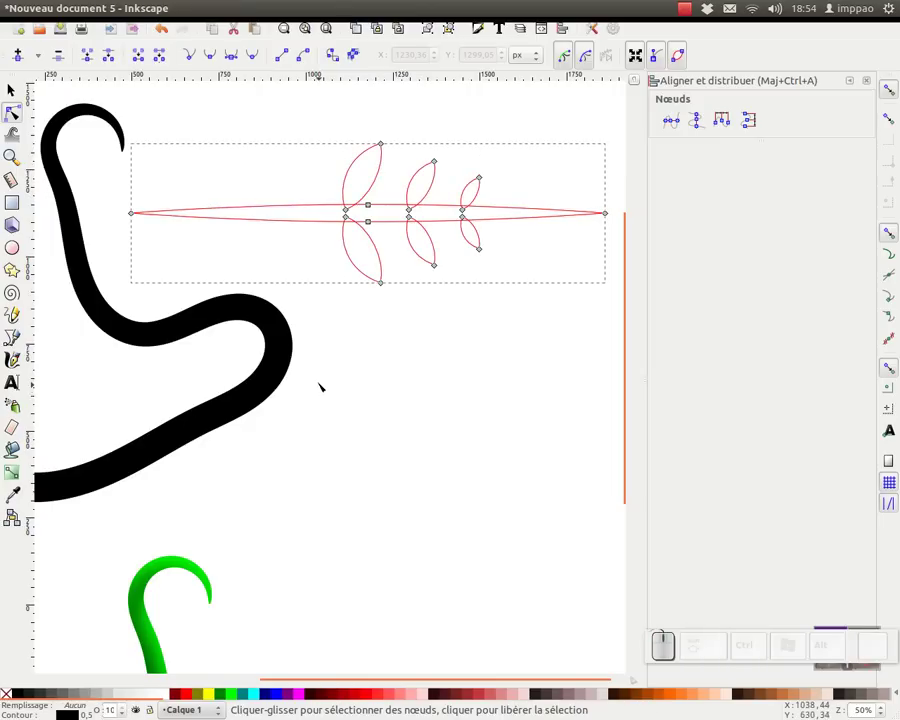
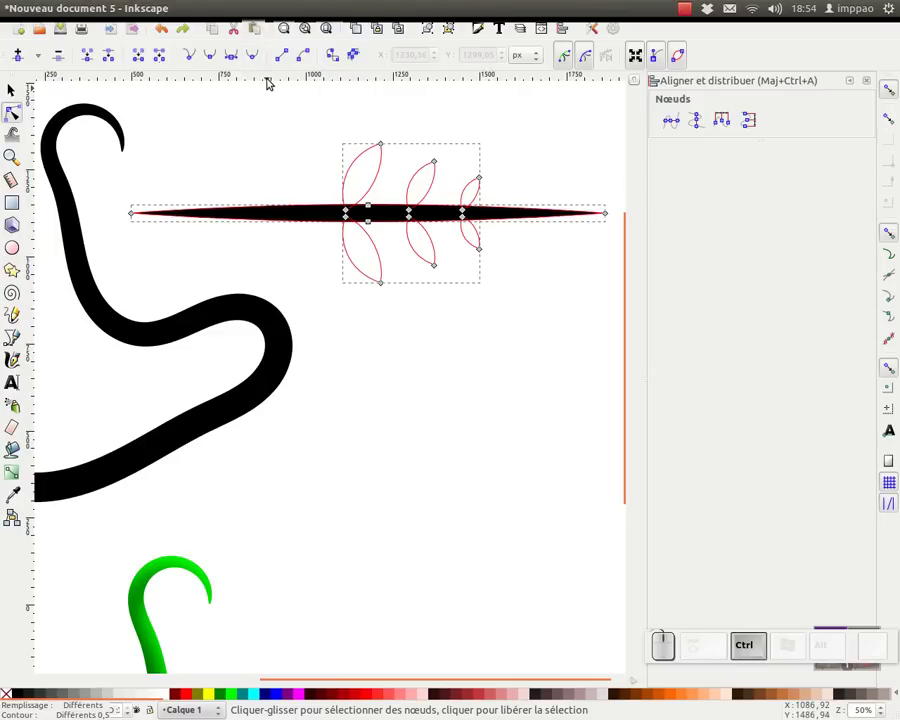
key(ctrl+KP_Add)
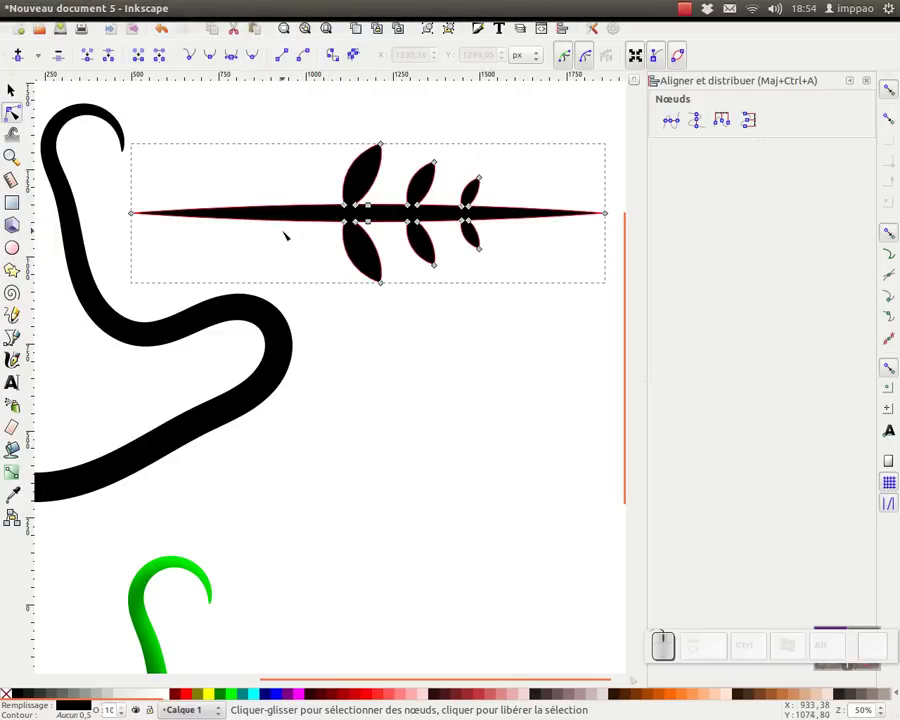
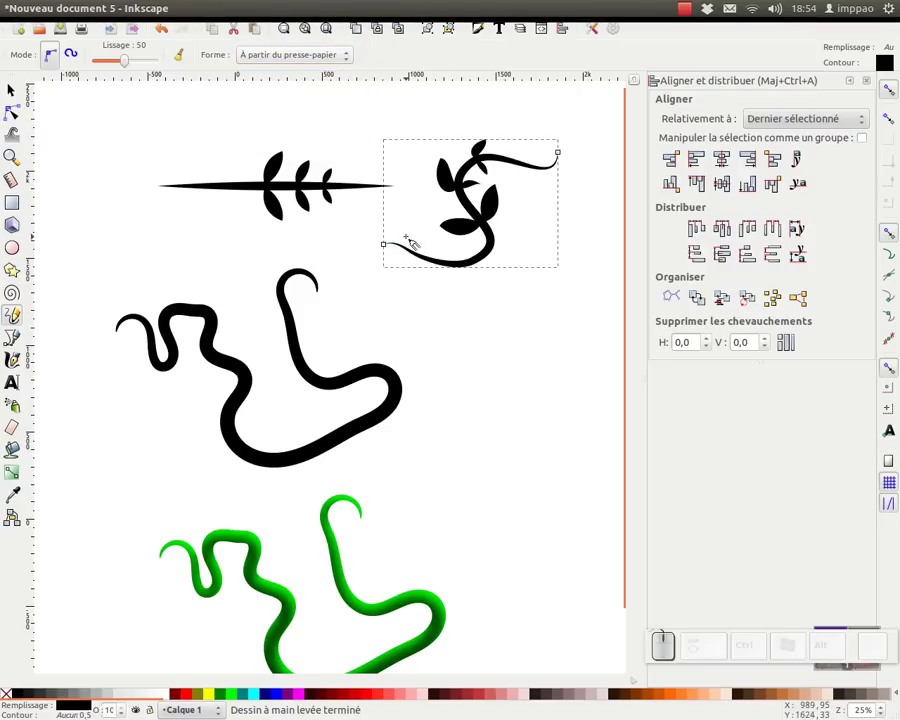
- Switch to node editing on the new sprig stroke and show the XML editor
key(F2)
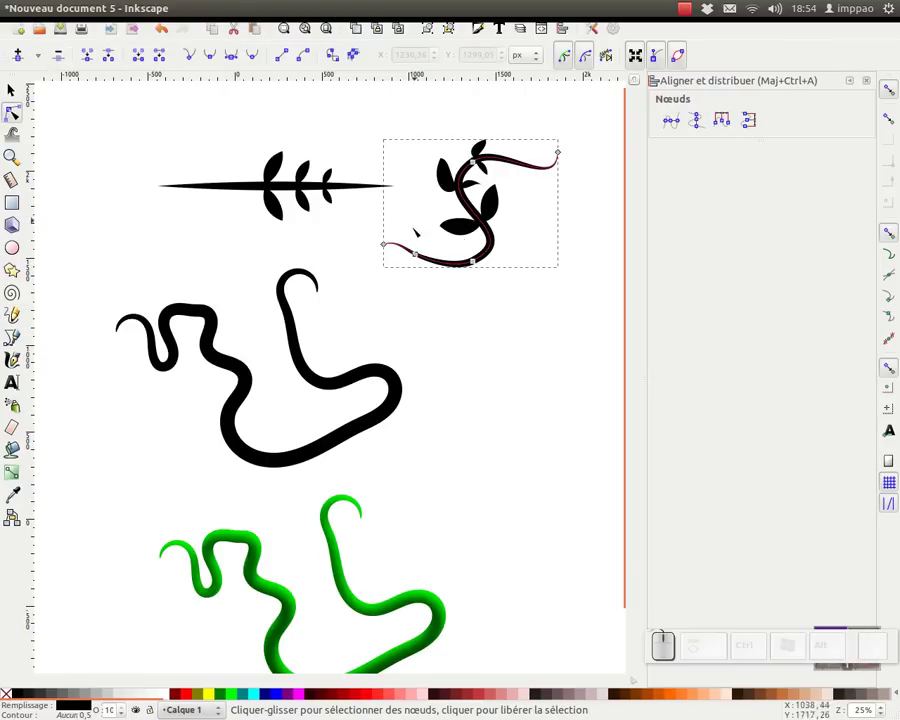
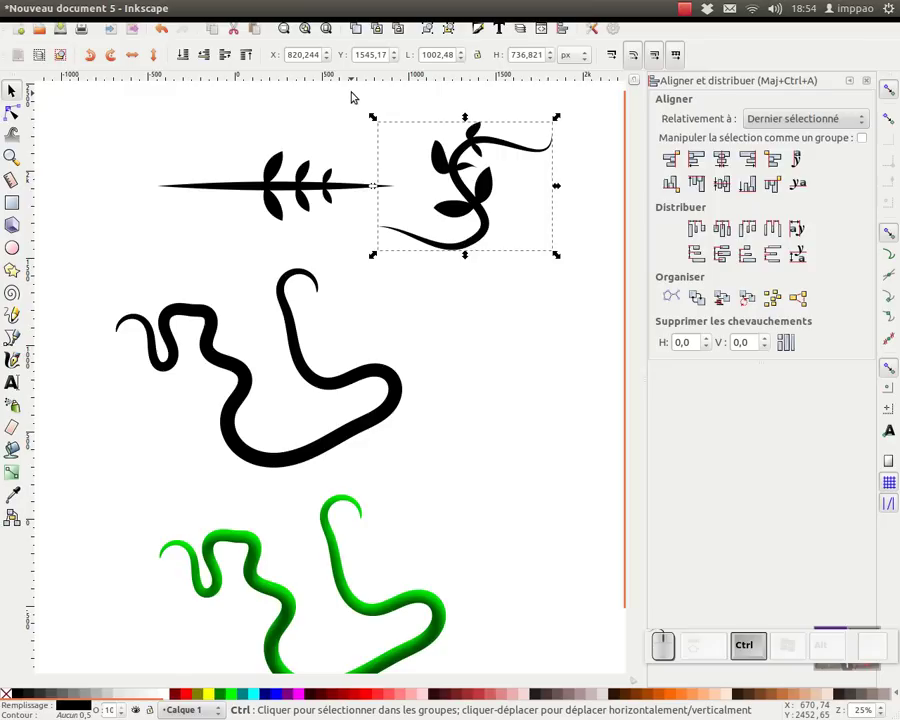
key(ctrl+shift+x)
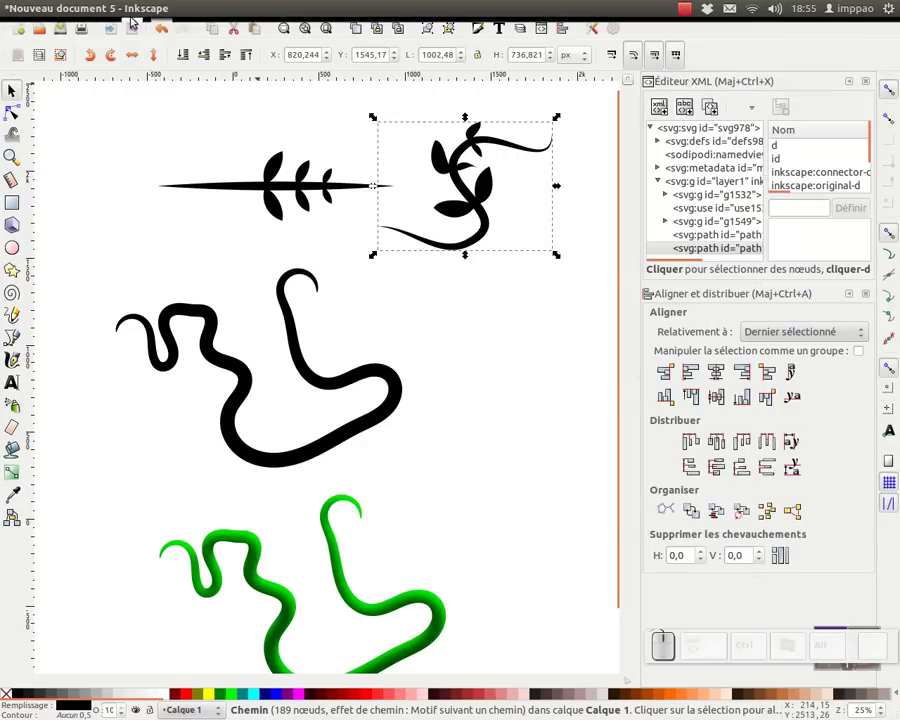
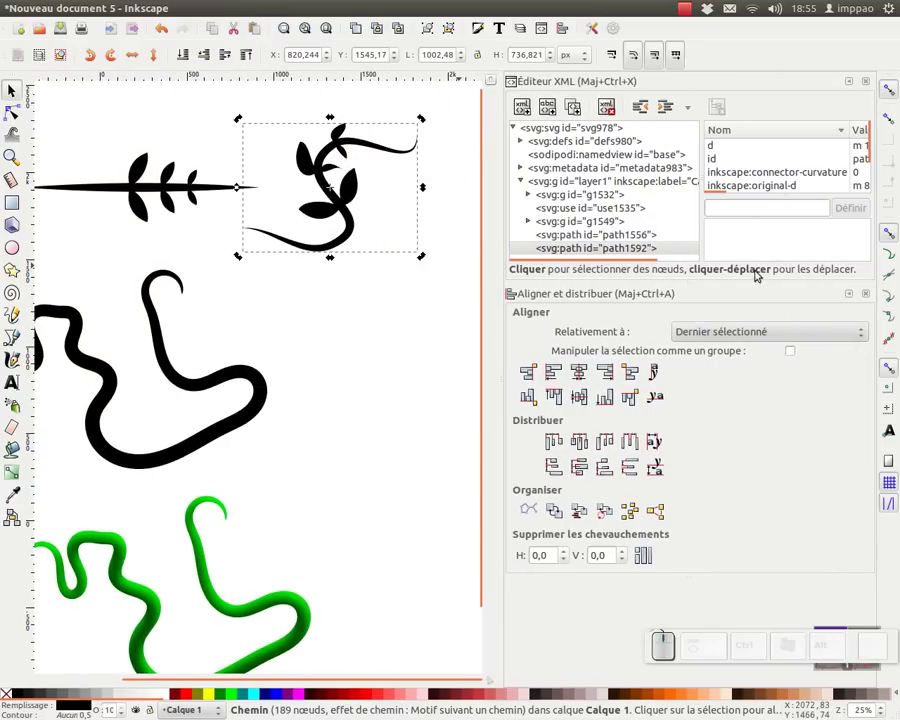
- Expand the vine stroke's attributes and select its path-effect value #path-effect1594 for copying
click(421, 115)
click(421, 115)
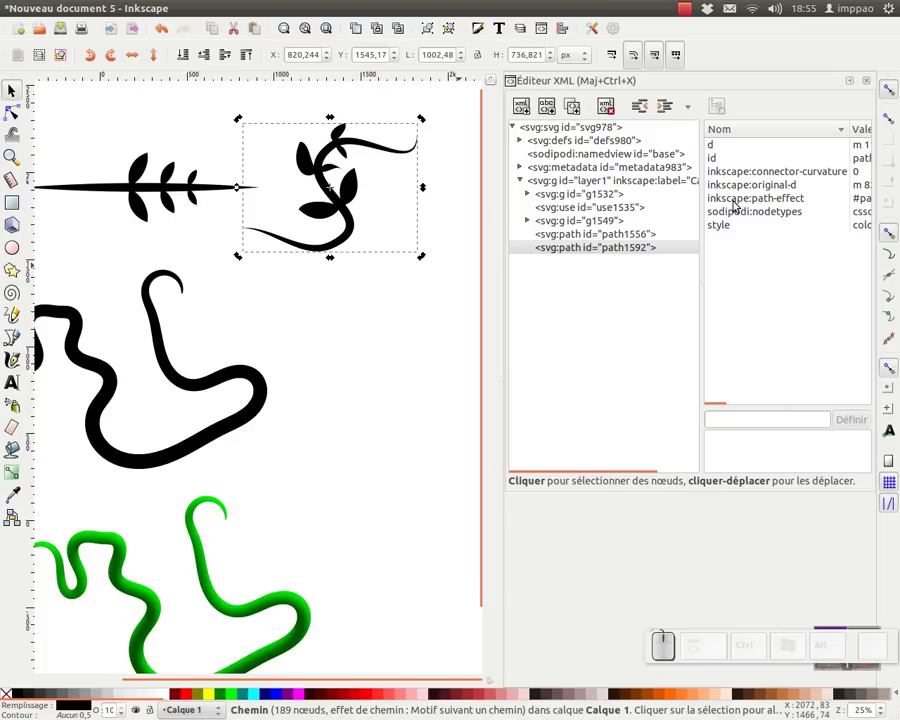
click(421, 115)
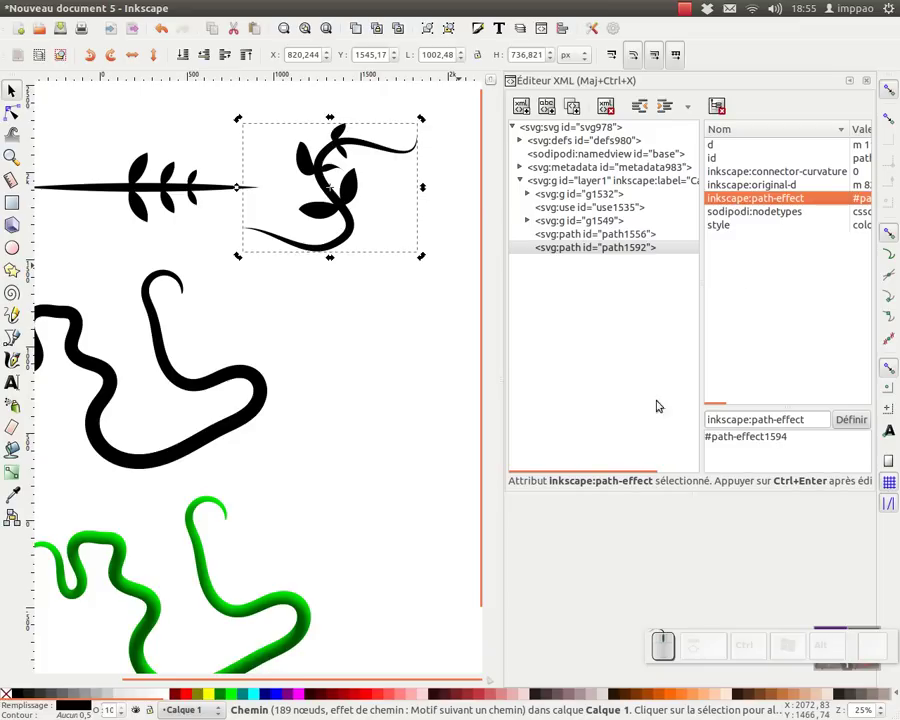
click(796, 436)
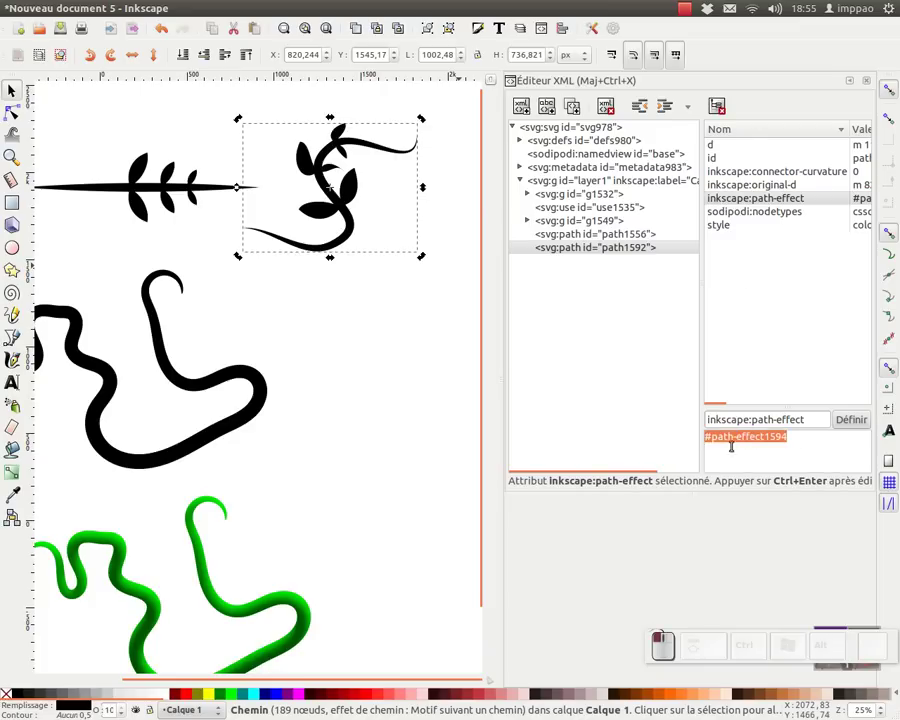
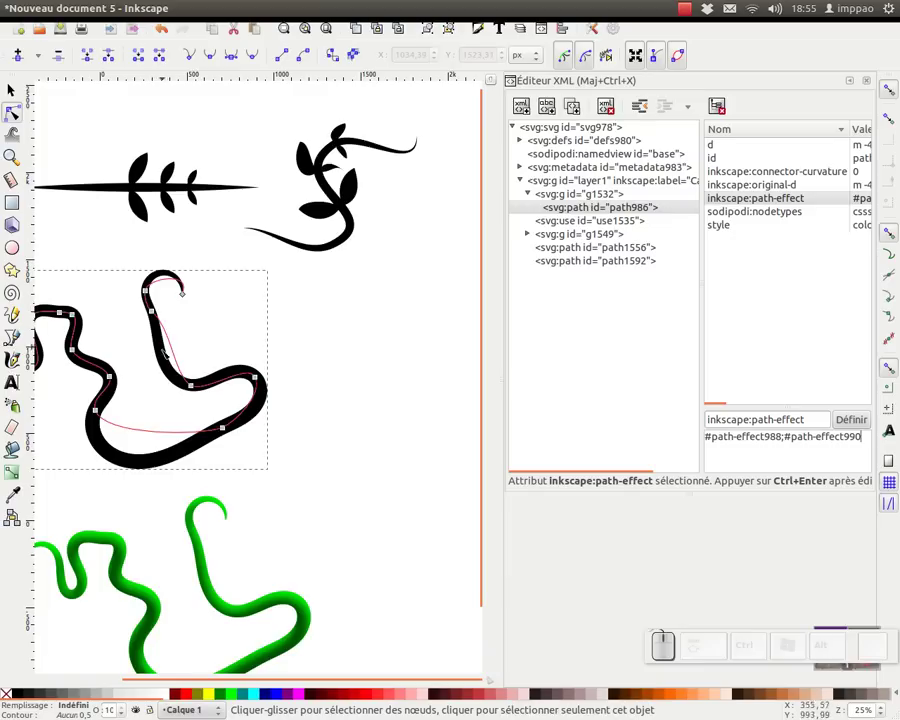
- Paste the sprig path-effect into the wavy stroke's attribute and adjust the pattern's end node
click(830, 440)
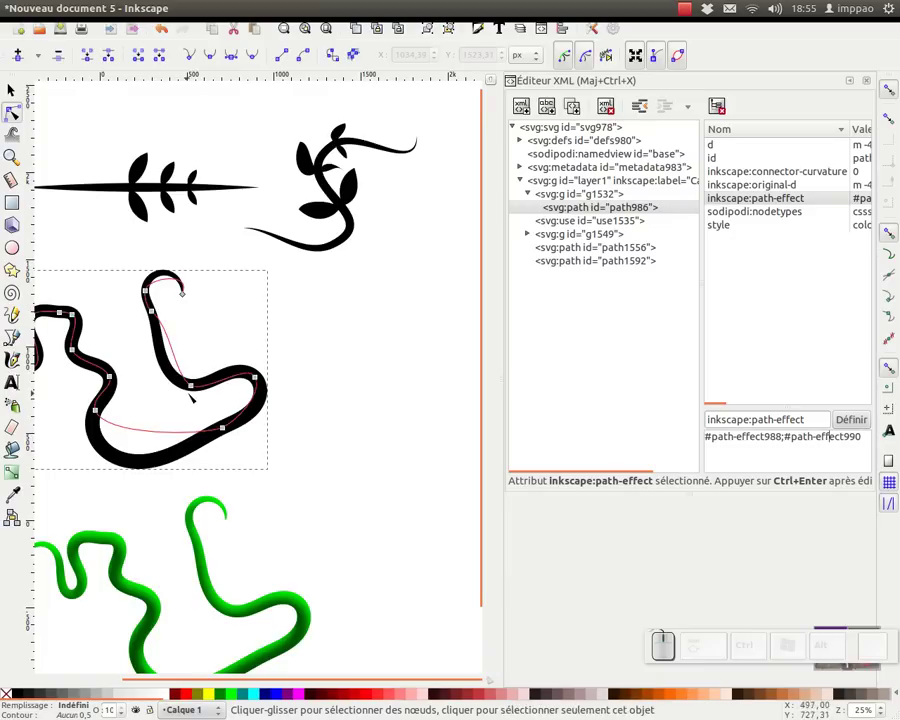
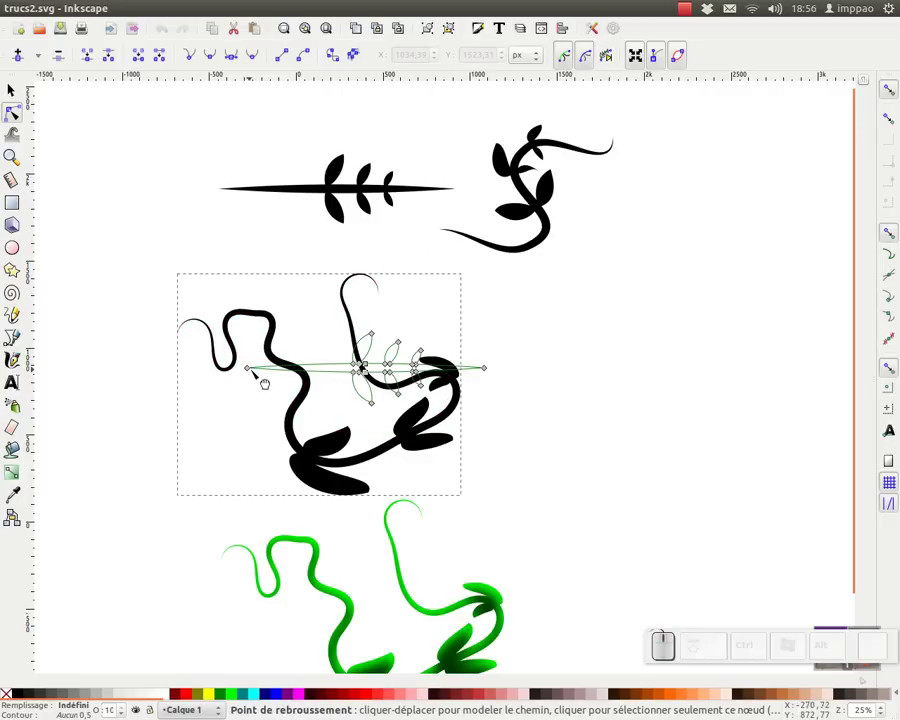
click(249, 372)
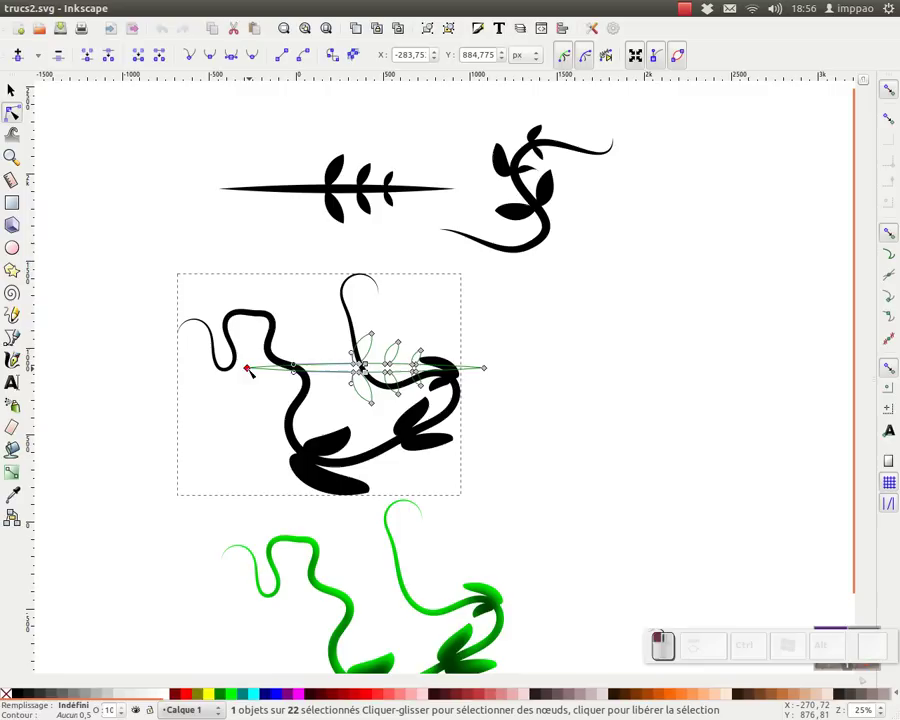